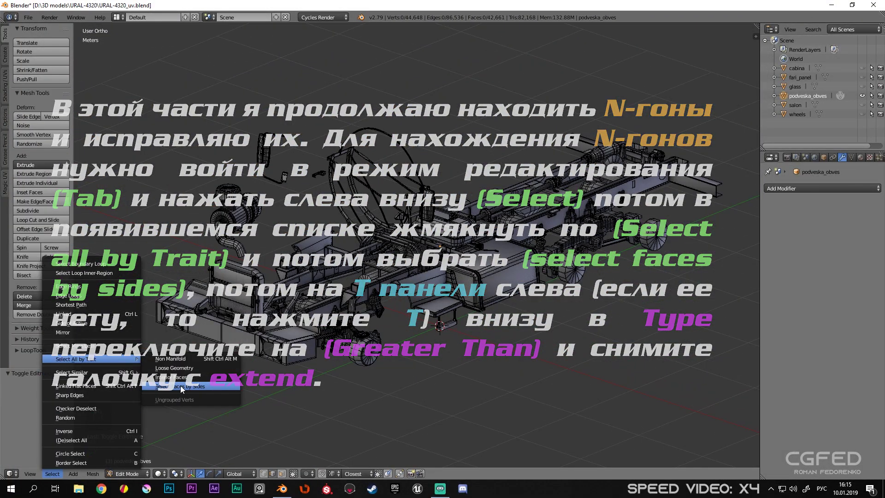
Select the chassis part's linked faces, hide the rest and separate it from podveska_obves with P.
{"action": "key", "text": "z"}
{"action": "key", "text": "z"}
{"action": "key", "text": "a"}
{"action": "key", "text": "l"}
{"action": "key", "text": "l"}
{"action": "key", "text": "z"}
{"action": "key", "text": "z"}
{"action": "key", "text": "shift+h"}
{"action": "key", "text": "p"}
{"action": "key", "text": "Tab"}
Pick the new separated object in Object Mode and hide everything else around it.
{"action": "left_click_drag", "start_coordinate": [424, 204], "coordinate": [386, 141]}
{"action": "key", "text": "z"}
{"action": "right_click", "coordinate": [268, 158]}
{"action": "key", "text": "shift+h"}
{"action": "key", "text": "z"}
{"action": "key", "text": "Tab"}
Delete the second stray piece so only the suspension bracket with N-gons remains.
{"action": "key", "text": "z"}
{"action": "key", "text": "a"}
{"action": "key", "text": "b"}
{"action": "key", "text": "Delete"}
{"action": "key", "text": "Tab"}
{"action": "key", "text": "z"}
{"action": "key", "text": "Tab"}
{"action": "key", "text": "a"}
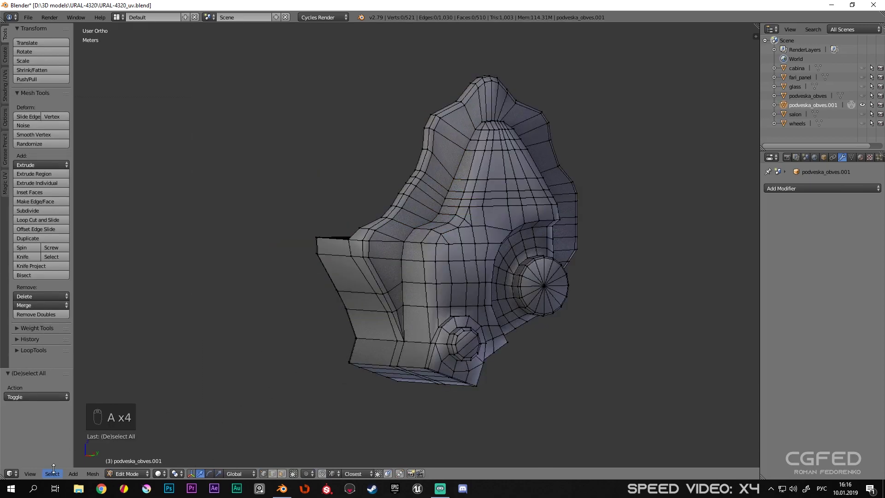
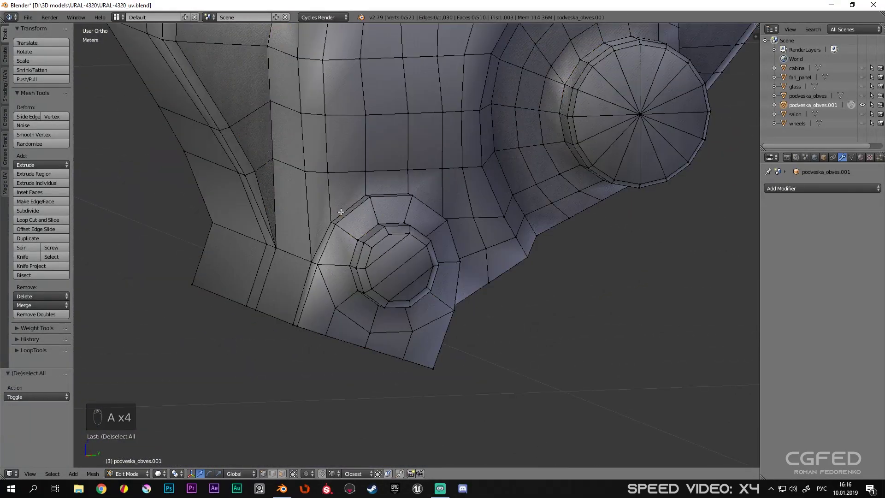
Knife-cut the bracket's large N-gon faces vertex to vertex into quads and triangles, 510 to 529 faces.
{"action": "key", "text": "k"}
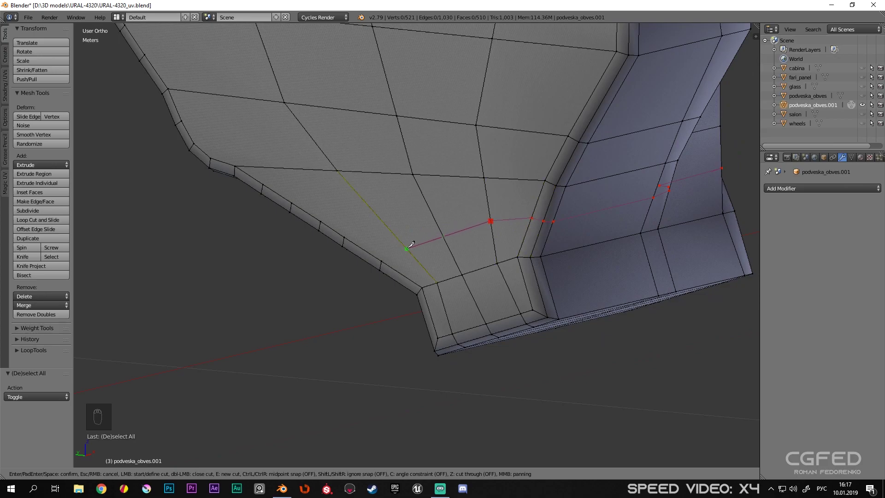
{"action": "key", "text": "a"}
{"action": "key", "text": "k"}
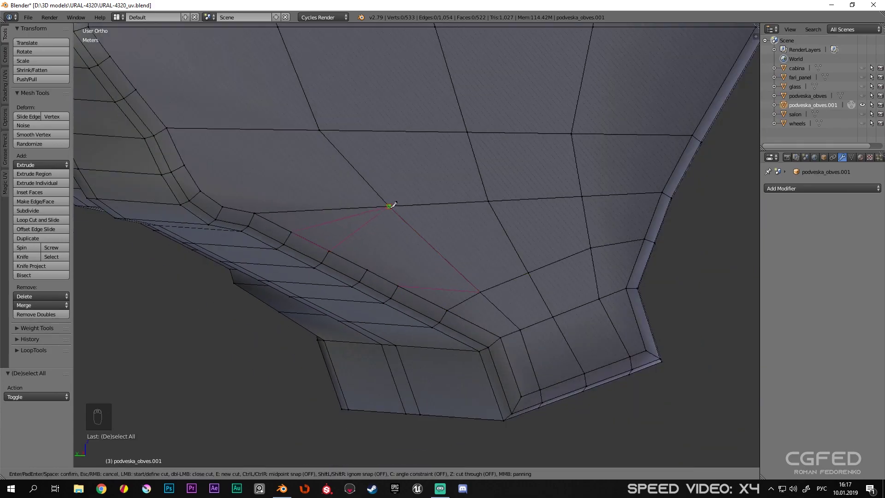
{"action": "key", "text": "a"}
{"action": "key", "text": "a"}
{"action": "key", "text": "k"}
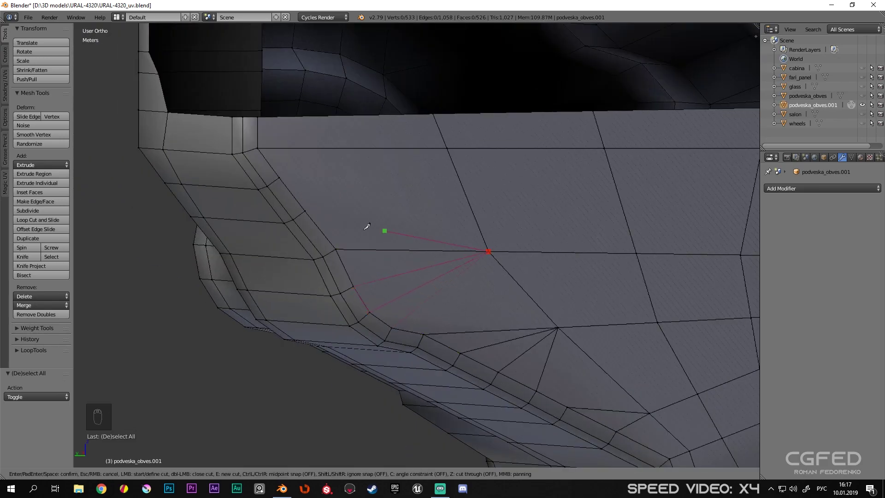
{"action": "key", "text": "a"}
{"action": "key", "text": "k"}
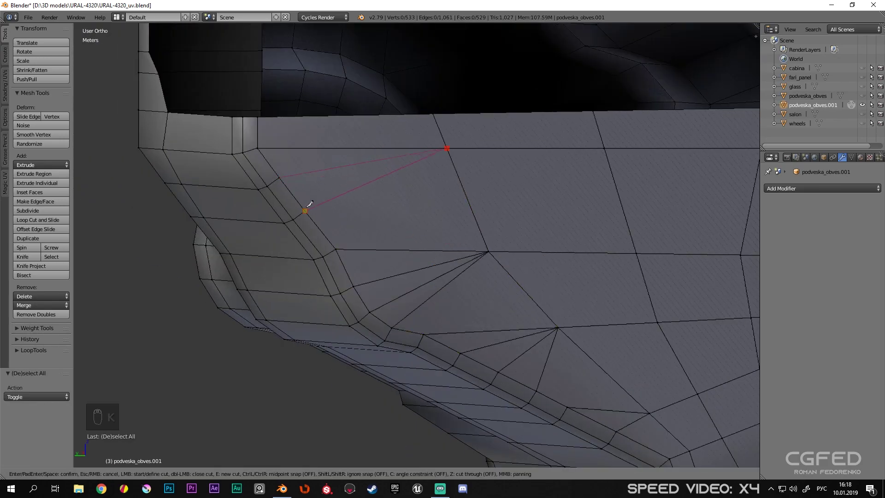
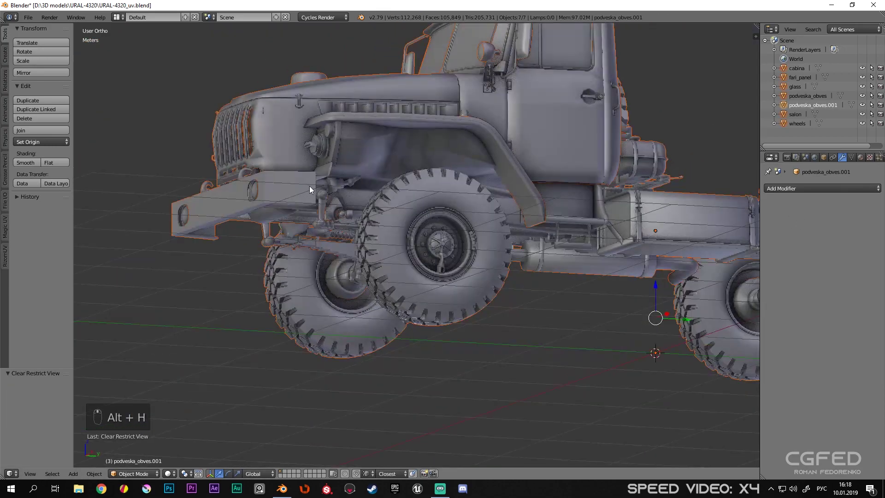
Join the bracket back into podveska_obves and unhide the whole mesh for the next N-gon pass.
{"action": "left_click_drag", "start_coordinate": [508, 214], "coordinate": [516, 225]}
{"action": "key", "text": "z"}
{"action": "key", "text": "z"}
{"action": "key", "text": "ctrl+j"}
{"action": "key", "text": "a"}
{"action": "left_click", "coordinate": [393, 213]}
{"action": "key", "text": "shift+h"}
{"action": "key", "text": "Tab"}
{"action": "key", "text": "alt+h"}
{"action": "key", "text": "a"}
{"action": "key", "text": "a"}
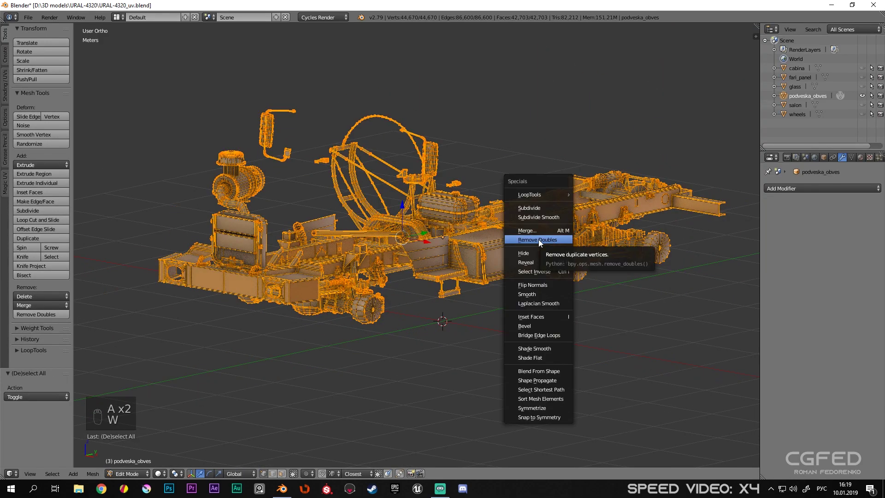
Select faces with more than 4 sides and hide everything unselected to isolate the crescents and hexagons.
{"action": "key", "text": "a"}
{"action": "key", "text": "z"}
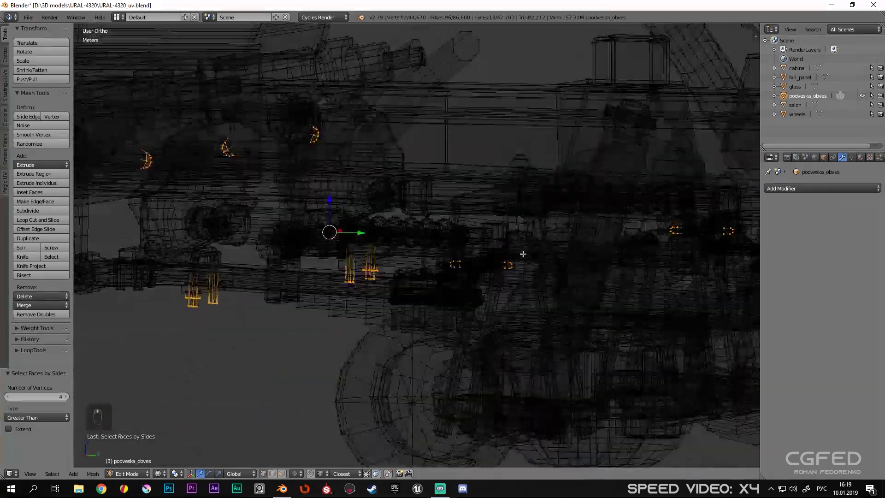
{"action": "key", "text": "z"}
{"action": "key", "text": "shift+h"}
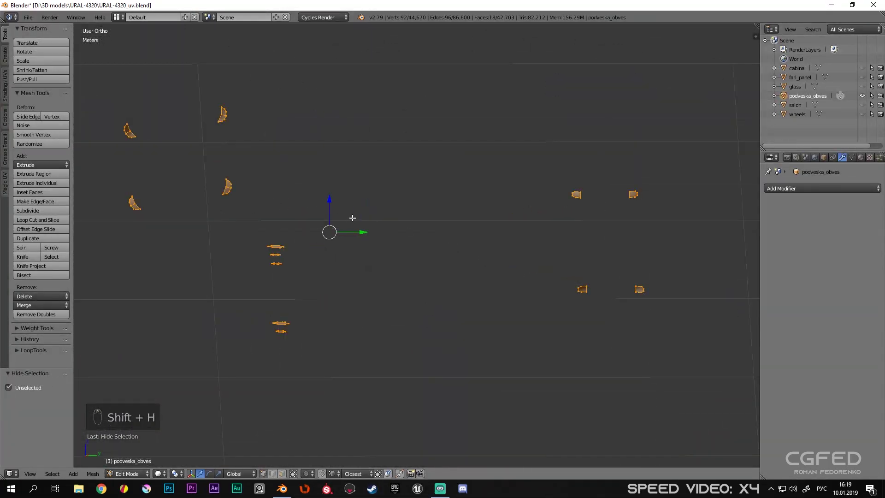
{"action": "key", "text": "a"}
{"action": "key", "text": "a"}
Knife-cut the crescent and hexagon N-gons into triangles, faces reaching 42,719.
{"action": "key", "text": "k"}
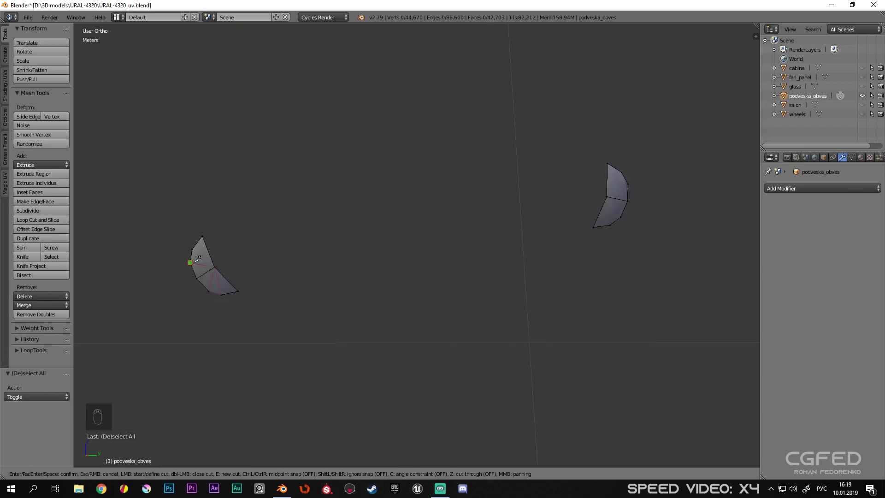
{"action": "key", "text": "a"}
{"action": "key", "text": "k"}
{"action": "key", "text": "a"}
{"action": "key", "text": "k"}
{"action": "key", "text": "a"}
{"action": "key", "text": "k"}
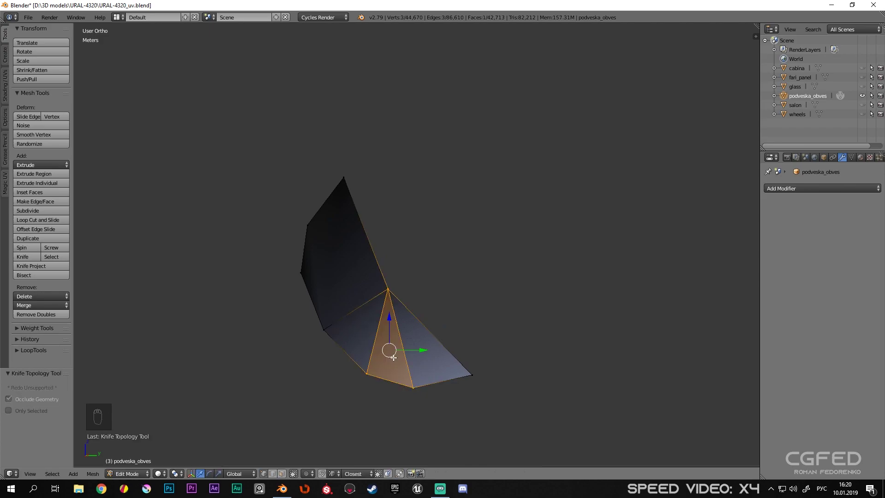
{"action": "key", "text": "k"}
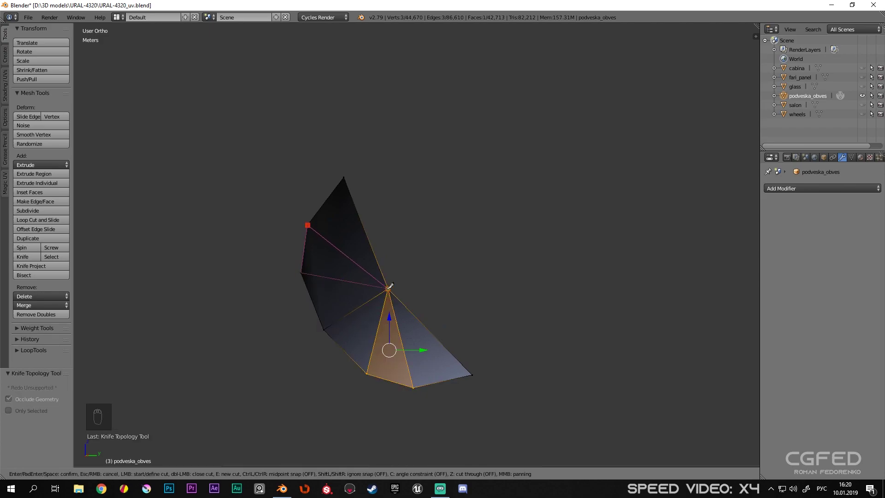
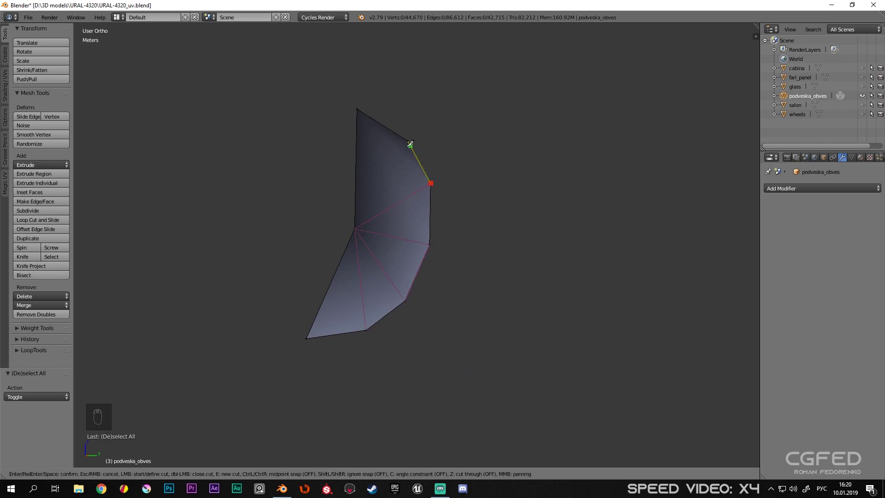
Run Remove Doubles (none found) and select the linked U-bolt geometry still holding N-gons.
{"action": "key", "text": "a"}
{"action": "key", "text": "a"}
{"action": "key", "text": "w"}
{"action": "key", "text": "a"}
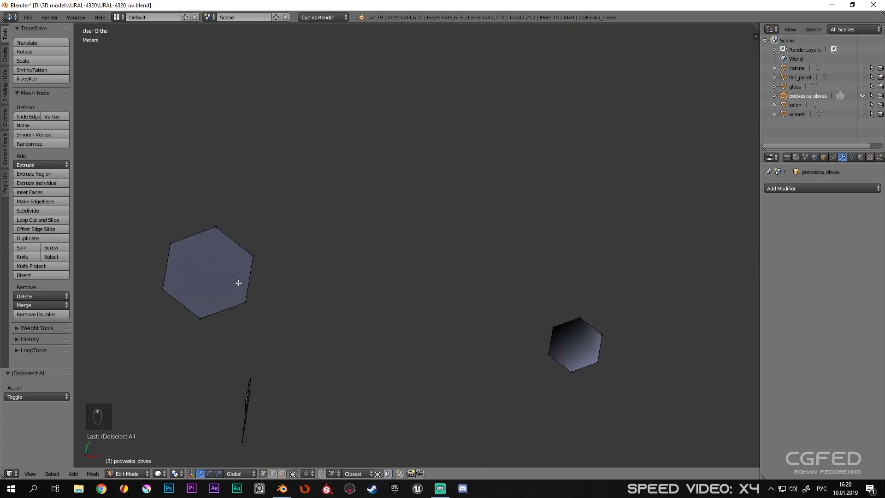
{"action": "key", "text": "a"}
{"action": "key", "text": "a"}
{"action": "key", "text": "l"}
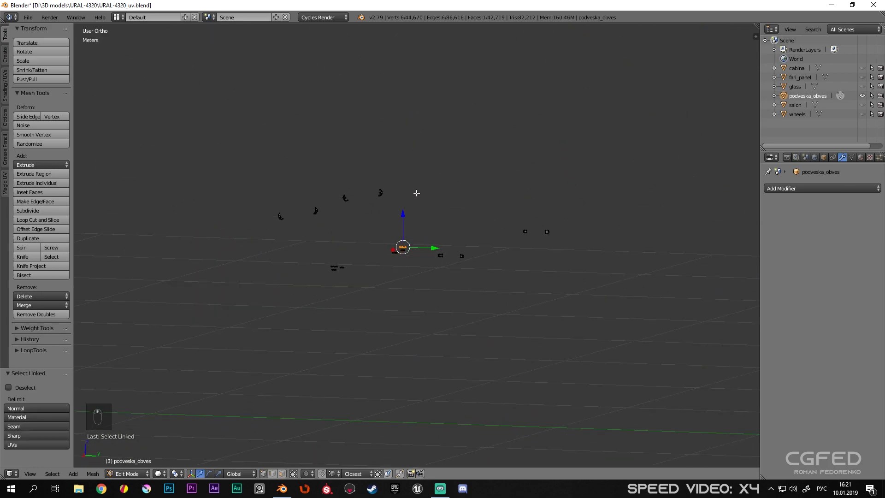
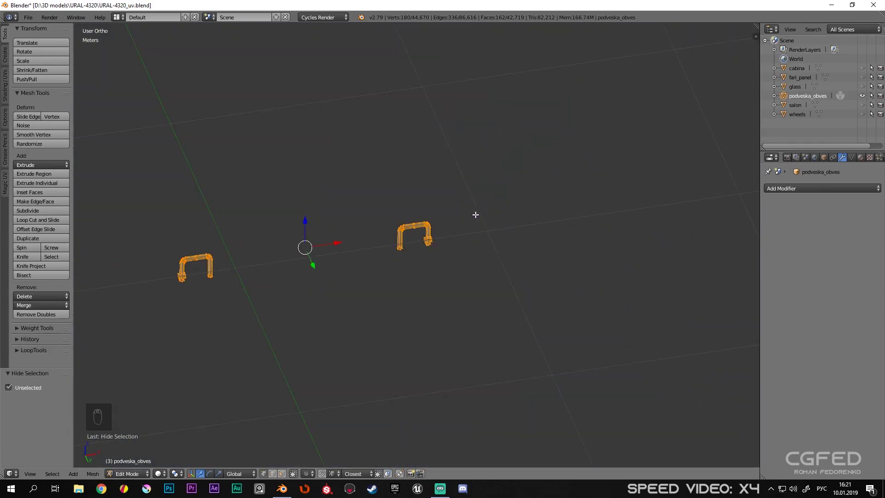
Separate the U-bolt into podveska_obves.001 and isolate it in the viewport.
{"action": "key", "text": "p"}
{"action": "key", "text": "Tab"}
{"action": "left_click_drag", "start_coordinate": [397, 214], "coordinate": [355, 234]}
{"action": "key", "text": "z"}
{"action": "key", "text": "z"}
{"action": "key", "text": "shift+h"}
{"action": "key", "text": "Tab"}
Box-select and delete the extra U-bolt copies that came along with the separation.
{"action": "key", "text": "z"}
{"action": "key", "text": "a"}
{"action": "key", "text": "b"}
{"action": "key", "text": "Delete"}
{"action": "key", "text": "a"}
{"action": "key", "text": "a"}
{"action": "key", "text": "a"}
{"action": "key", "text": "b"}
{"action": "key", "text": "Delete"}
{"action": "key", "text": "b"}
{"action": "key", "text": "Delete"}
Delete one half of the remaining U-bolt so it can be mirrored whole.
{"action": "left_click_drag", "start_coordinate": [288, 469], "coordinate": [330, 185]}
{"action": "key", "text": "a"}
{"action": "key", "text": "b"}
{"action": "left_click_drag", "start_coordinate": [381, 260], "coordinate": [387, 306]}
{"action": "key", "text": "z"}
{"action": "key", "text": "z"}
{"action": "key", "text": "a"}
{"action": "key", "text": "b"}
{"action": "key", "text": "Delete"}
Snap the cursor and add a Mirror modifier restoring the U-bolt's other side.
{"action": "key", "text": "a"}
{"action": "key", "text": "a"}
{"action": "key", "text": "a"}
{"action": "key", "text": "a"}
{"action": "key", "text": "shift+s"}
{"action": "key", "text": "a"}
{"action": "key", "text": "Tab"}
{"action": "key", "text": "z"}
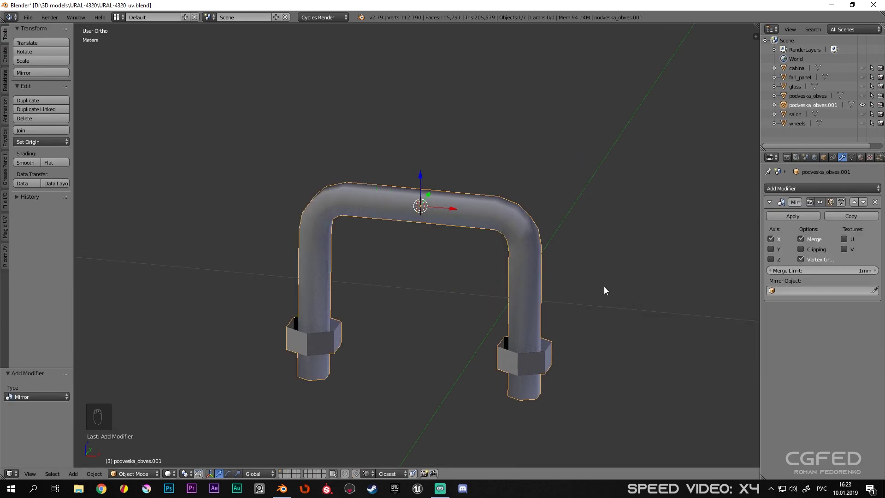
Knife-cut the hex-nut end faces into smaller faces, raising the count from 82 to 86.
{"action": "key", "text": "Tab"}
{"action": "key", "text": "a"}
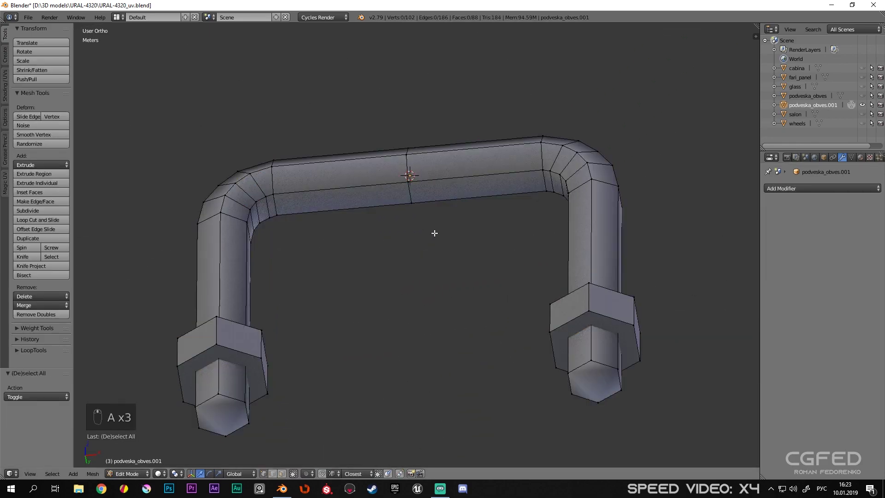
{"action": "key", "text": "z"}
{"action": "key", "text": "Delete"}
{"action": "key", "text": "a"}
{"action": "key", "text": "a"}
{"action": "key", "text": "a"}
{"action": "key", "text": "k"}
{"action": "key", "text": "k"}
{"action": "key", "text": "a"}
Back in podveska_obves, select the next linked N-gon piece, hide the rest and start cutting it.
{"action": "key", "text": "l"}
{"action": "key", "text": "l"}
{"action": "key", "text": "shift+h"}
{"action": "key", "text": "a"}
{"action": "key", "text": "k"}
{"action": "key", "text": "k"}
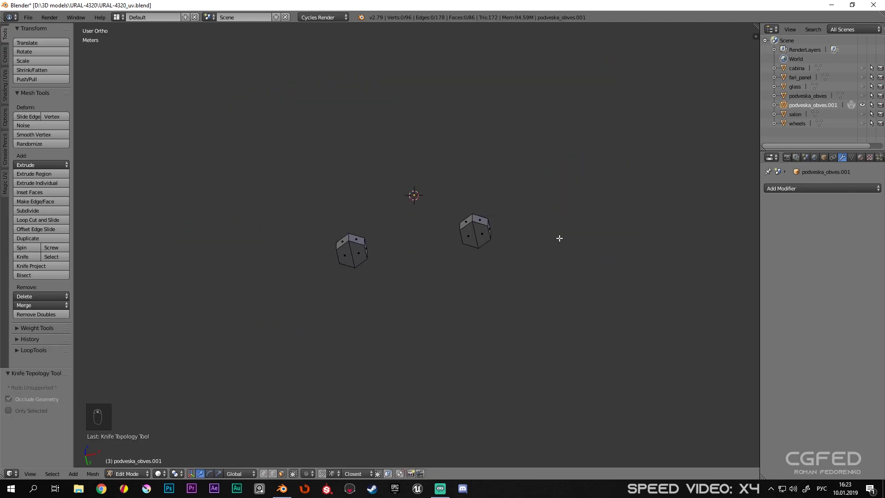
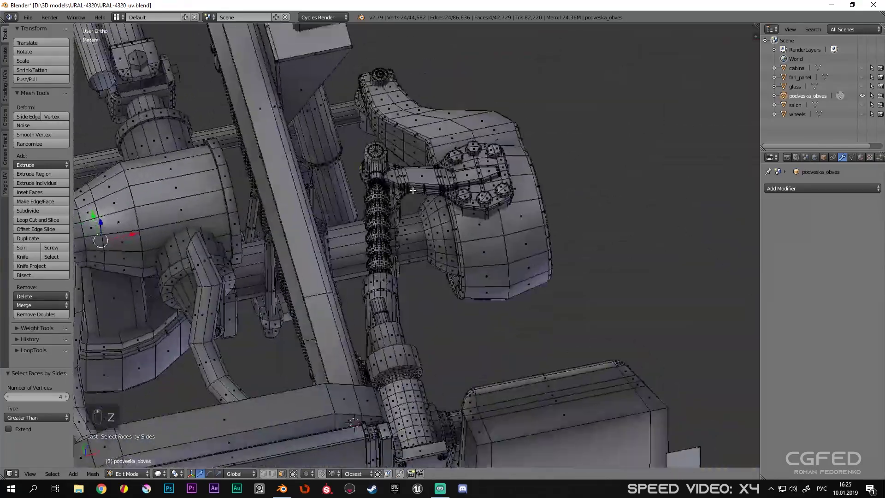
Select the linked geometry of the separated plate's rounded top for cutting.
{"action": "left_click_drag", "start_coordinate": [379, 131], "coordinate": [406, 141]}
{"action": "key", "text": "a"}
{"action": "key", "text": "l"}
{"action": "middle_click", "coordinate": [388, 139]}
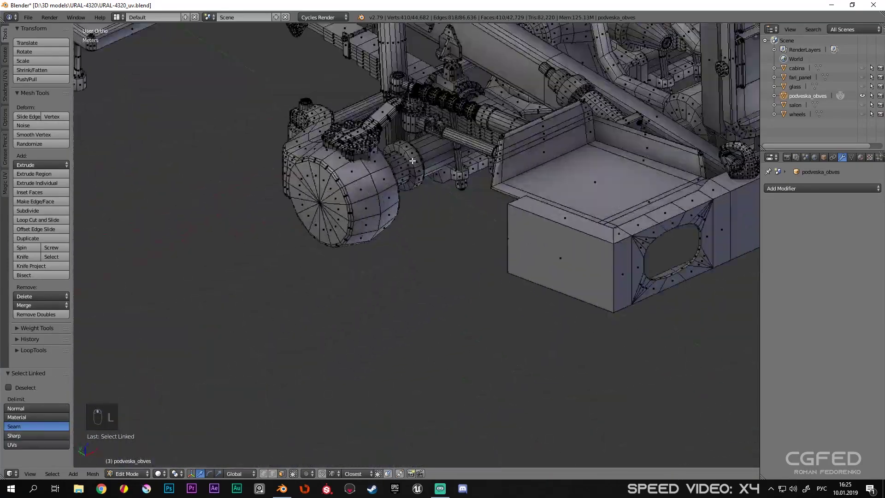
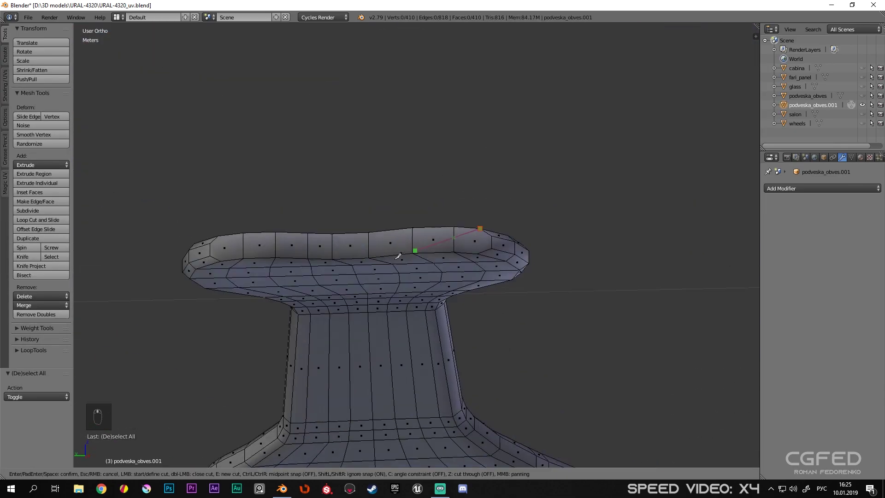
Try a first knife cut and a loop cut on the top faces, undoing the unwanted results.
{"action": "key", "text": "a"}
{"action": "key", "text": "k"}
{"action": "key", "text": "a"}
{"action": "key", "text": "a"}
{"action": "key", "text": "ctrl+z"}
{"action": "key", "text": "ctrl+z"}
{"action": "key", "text": "ctrl+z"}
{"action": "key", "text": "a"}
{"action": "key", "text": "ctrl+r"}
{"action": "key", "text": "s"}
{"action": "key", "text": "a"}
Knife two new rim cuts across the plate's N-gons, raising faces from 424 to 426.
{"action": "key", "text": "k"}
{"action": "key", "text": "a"}
{"action": "left_click_drag", "start_coordinate": [416, 298], "coordinate": [420, 312]}
{"action": "key", "text": "k"}
{"action": "key", "text": "a"}
{"action": "left_click_drag", "start_coordinate": [473, 270], "coordinate": [480, 258]}
{"action": "key", "text": "a"}
{"action": "right_click", "coordinate": [410, 250]}
From top view in wireframe, grab the new rim vertices and move them into place.
{"action": "key", "text": "KP_7"}
{"action": "key", "text": "z"}
{"action": "key", "text": "z"}
{"action": "key", "text": "z"}
{"action": "key", "text": "KP_7"}
{"action": "key", "text": "g"}
{"action": "key", "text": "KP_7"}
{"action": "key", "text": "g"}
{"action": "left_click", "coordinate": [486, 322]}
{"action": "left_click_drag", "start_coordinate": [304, 344], "coordinate": [326, 350]}
{"action": "key", "text": "KP_7"}
{"action": "key", "text": "g"}
{"action": "left_click", "coordinate": [338, 349]}
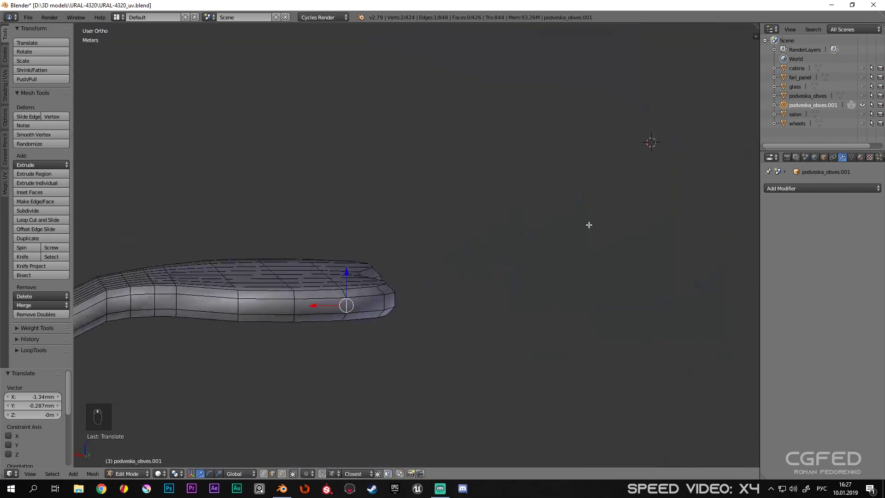
Move the first outline vertices of podveska_obves.001 from top view to even the curve.
{"action": "right_click", "coordinate": [207, 317]}
{"action": "key", "text": "KP_7"}
{"action": "key", "text": "g"}
{"action": "middle_click", "coordinate": [281, 318]}
{"action": "right_click", "coordinate": [209, 301]}
{"action": "key", "text": "KP_7"}
{"action": "key", "text": "g"}
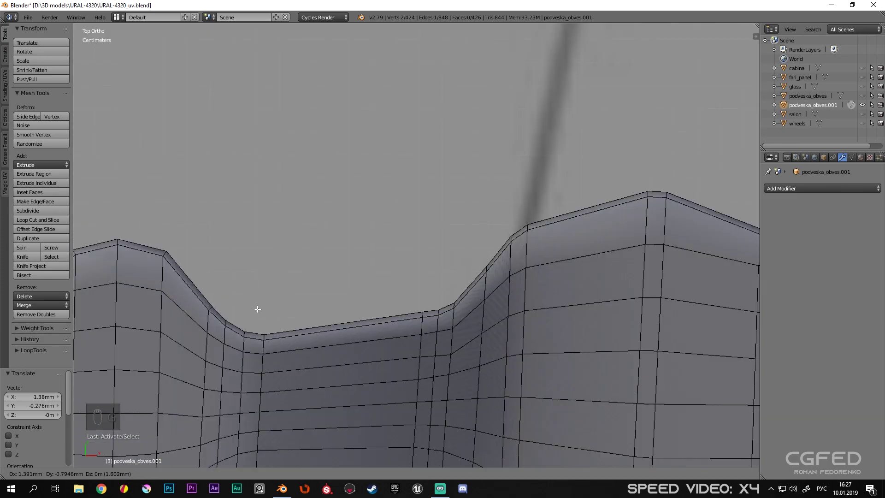
{"action": "right_click", "coordinate": [197, 311]}
{"action": "key", "text": "KP_7"}
{"action": "key", "text": "g"}
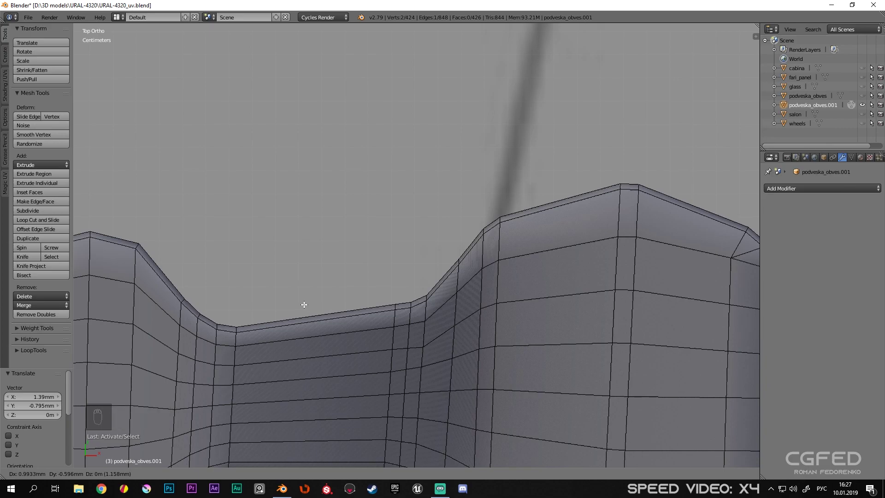
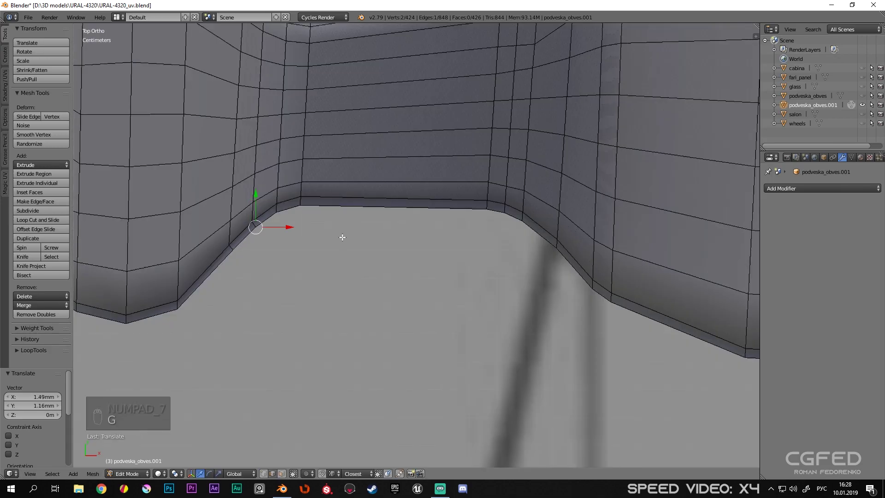
Reposition the corner and next outline vertices to smooth the bracket's curved edge.
{"action": "key", "text": "KP_7"}
{"action": "key", "text": "g"}
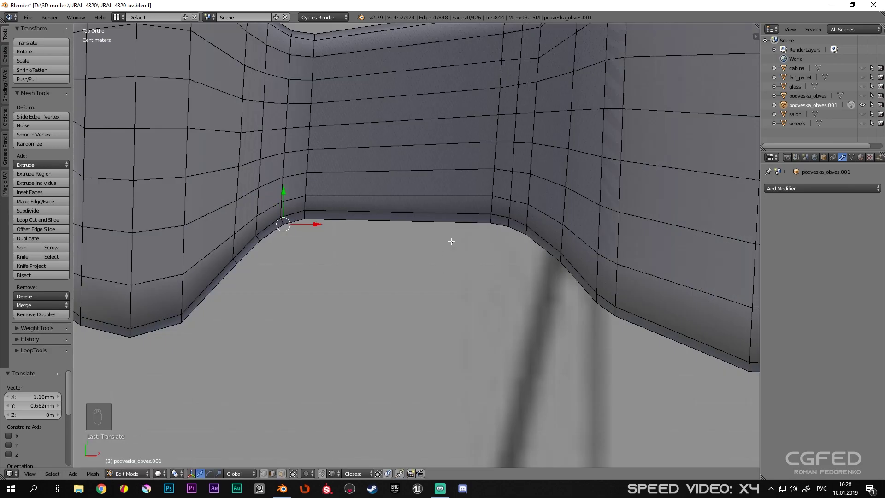
{"action": "right_click", "coordinate": [333, 226]}
{"action": "key", "text": "KP_7"}
{"action": "key", "text": "g"}
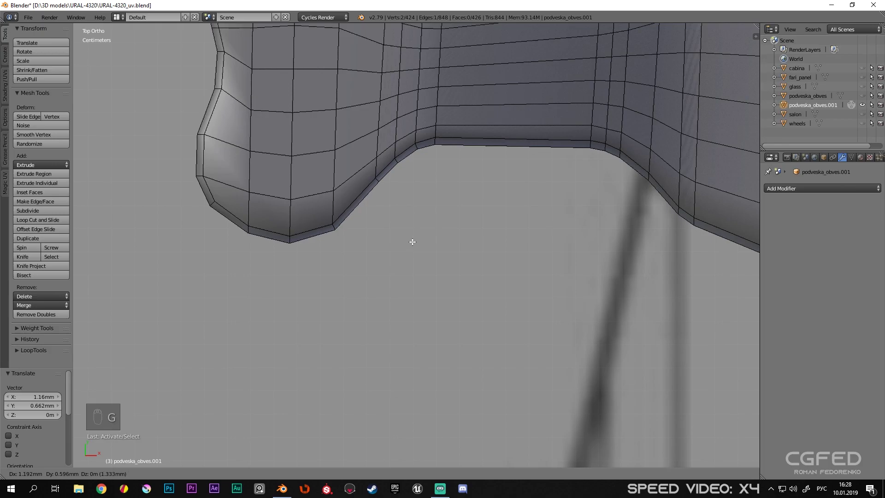
{"action": "left_click", "coordinate": [298, 265]}
{"action": "key", "text": "KP_7"}
{"action": "key", "text": "g"}
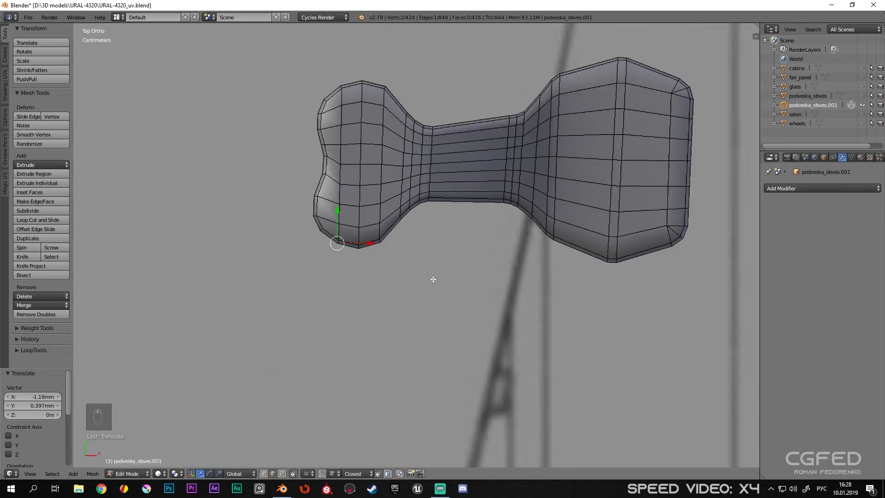
Clean up the whole bracket mesh, return to Object Mode and unhide all suspension objects.
{"action": "key", "text": "a"}
{"action": "key", "text": "a"}
{"action": "key", "text": "w"}
{"action": "key", "text": "a"}
{"action": "key", "text": "Tab"}
{"action": "key", "text": "ctrl+a"}
{"action": "key", "text": "alt+h"}
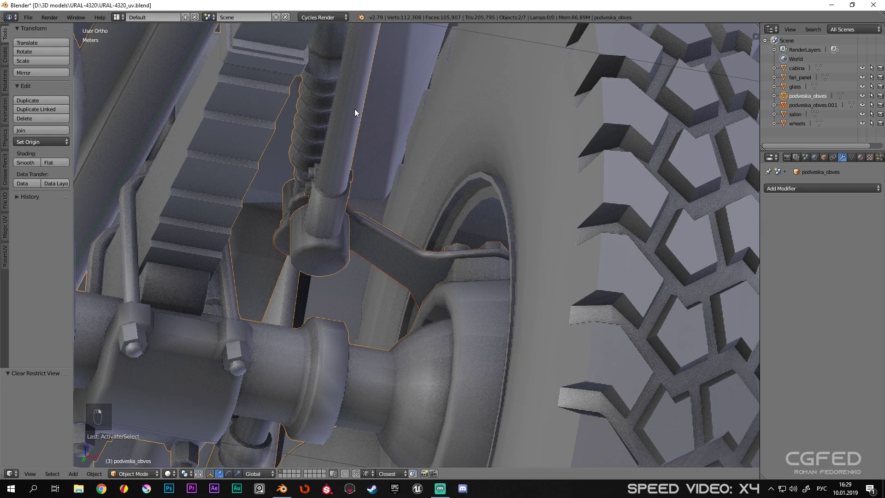
Join the bracket into podveska_obves and verify no faces with more than four sides remain.
{"action": "key", "text": "ctrl+j"}
{"action": "left_click_drag", "start_coordinate": [357, 112], "coordinate": [373, 122]}
{"action": "key", "text": "shift+h"}
{"action": "key", "text": "Tab"}
{"action": "key", "text": "alt+h"}
{"action": "key", "text": "a"}
{"action": "key", "text": "a"}
{"action": "key", "text": "w"}
{"action": "key", "text": "a"}
{"action": "key", "text": "z"}
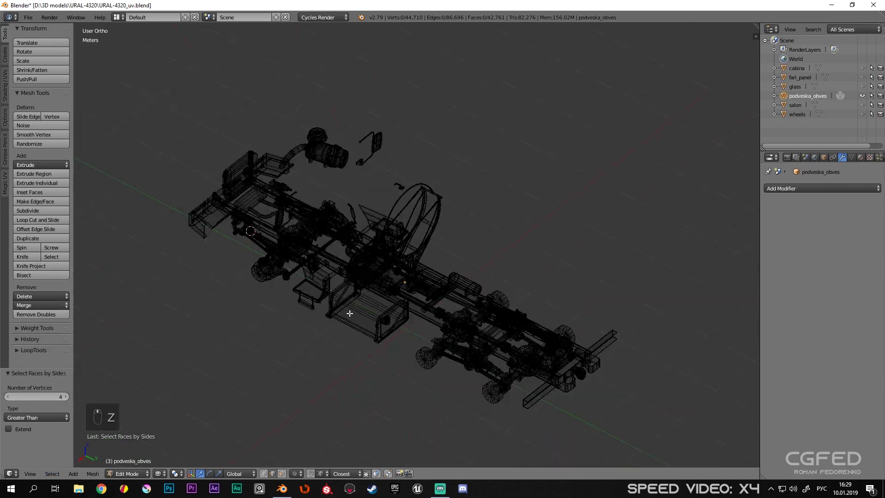
{"action": "key", "text": "z"}
{"action": "key", "text": "a"}
{"action": "key", "text": "w"}
{"action": "key", "text": "a"}
{"action": "key", "text": "Tab"}
{"action": "key", "text": "alt+h"}
Isolate the salon cabin interior, merge duplicate vertices and orbit to the dashboard panel.
{"action": "key", "text": "a"}
{"action": "key", "text": "shift+c"}
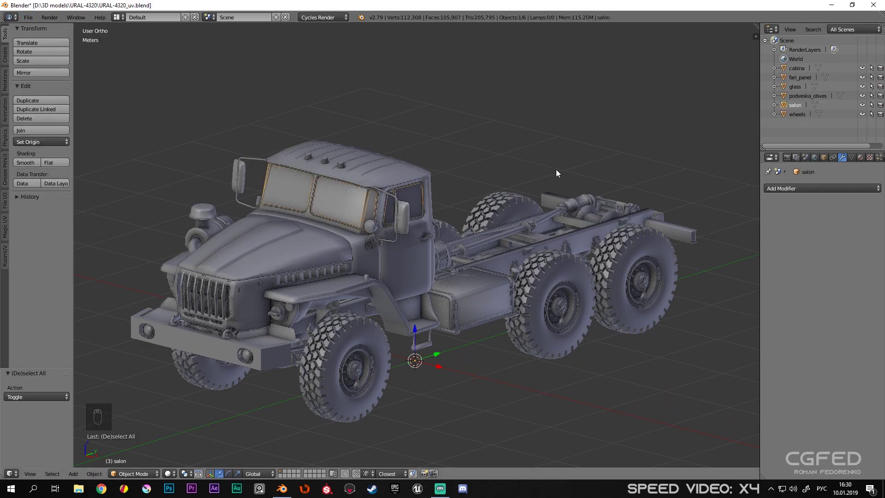
{"action": "key", "text": "shift+h"}
{"action": "key", "text": "Tab"}
{"action": "key", "text": "a"}
{"action": "key", "text": "w"}
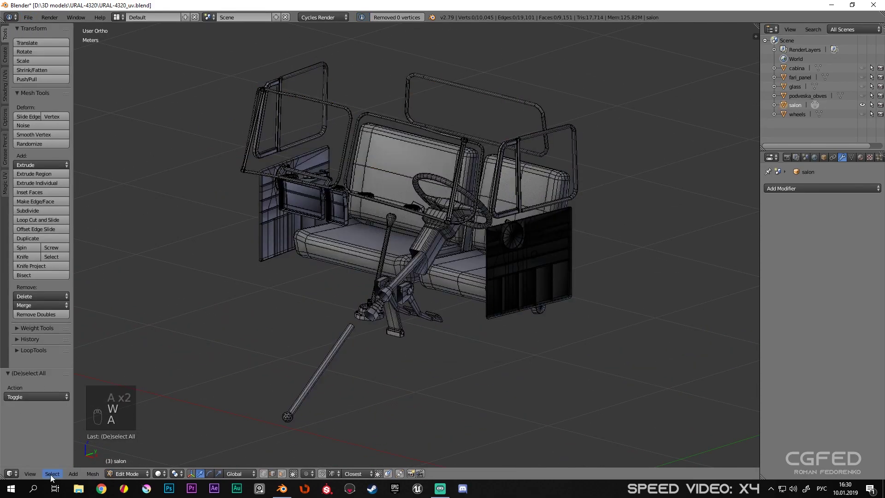
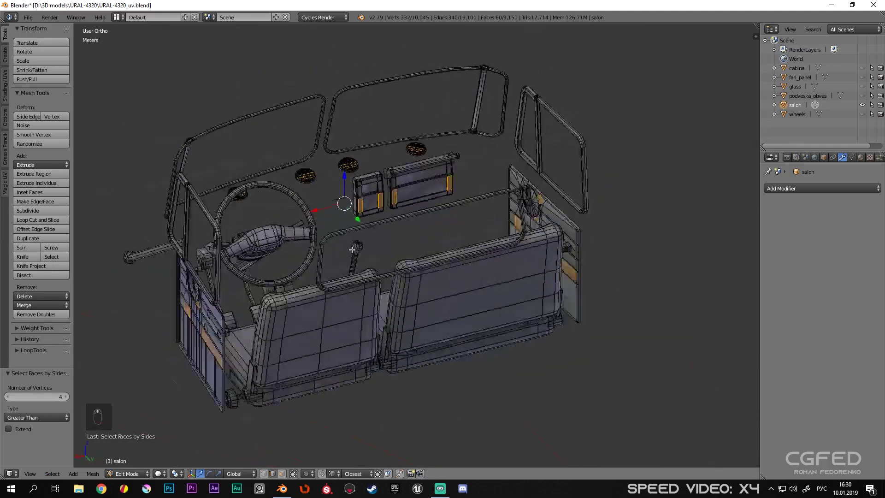
{"action": "middle_click", "coordinate": [366, 194]}
{"action": "middle_click", "coordinate": [389, 224]}
{"action": "left_click_drag", "start_coordinate": [463, 197], "coordinate": [445, 195]}
{"action": "left_click_drag", "start_coordinate": [432, 176], "coordinate": [437, 266]}
Select the linked dashboard panel faces and separate them into their own object.
{"action": "key", "text": "a"}
{"action": "key", "text": "l"}
{"action": "key", "text": "l"}
{"action": "key", "text": "p"}
{"action": "key", "text": "a"}
{"action": "key", "text": "a"}
{"action": "key", "text": "Tab"}
Isolate the new salon.001 panel in Edit Mode and pick out its 4 N-gon faces.
{"action": "right_click", "coordinate": [436, 336]}
{"action": "key", "text": "shift+h"}
{"action": "key", "text": "Tab"}
{"action": "key", "text": "z"}
{"action": "key", "text": "a"}
{"action": "key", "text": "b"}
{"action": "key", "text": "Delete"}
Show the panel's many-sided faces in solid shading and frame the round gauge area.
{"action": "key", "text": "a"}
{"action": "key", "text": "a"}
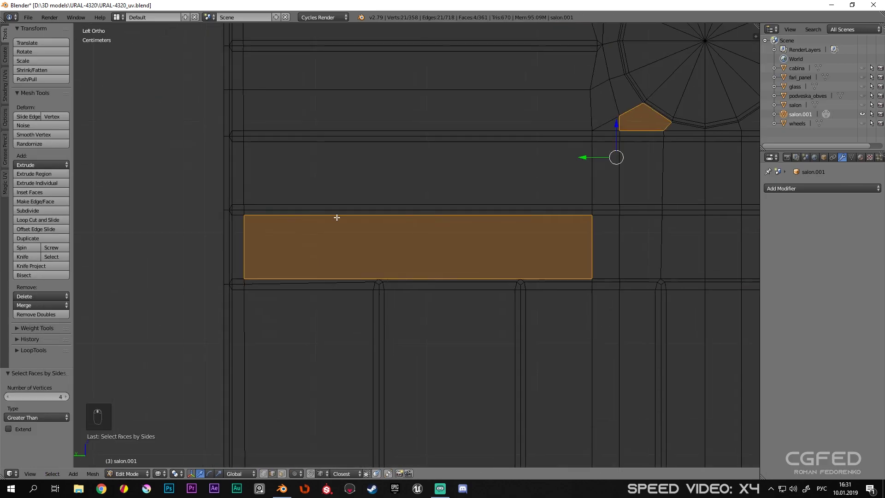
{"action": "key", "text": "z"}
{"action": "middle_click", "coordinate": [387, 265]}
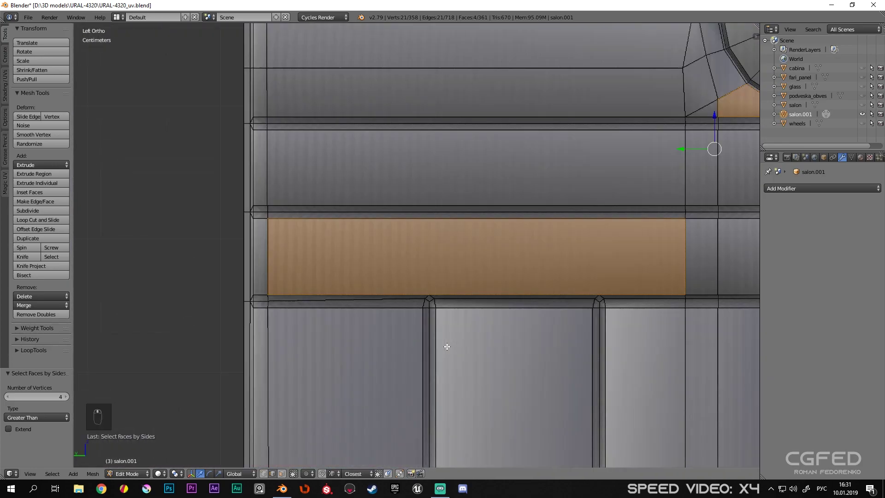
{"action": "key", "text": "a"}
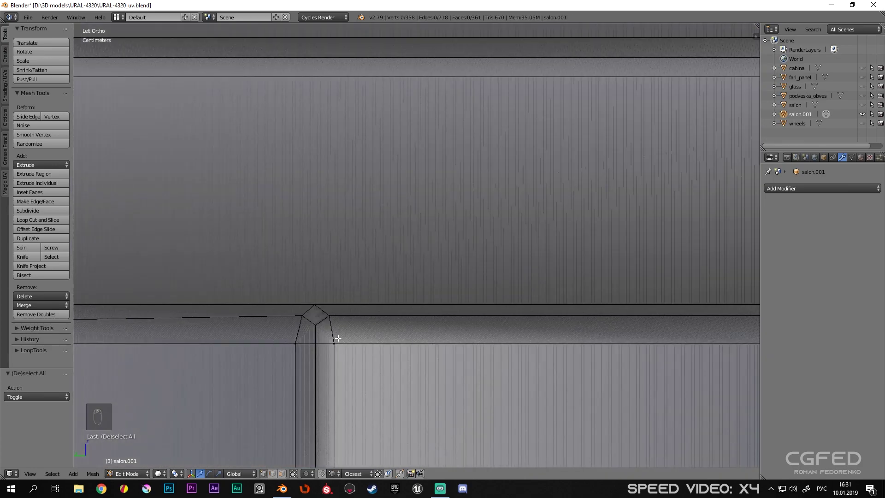
{"action": "left_click_drag", "start_coordinate": [481, 228], "coordinate": [523, 203]}
{"action": "key", "text": "a"}
{"action": "key", "text": "a"}
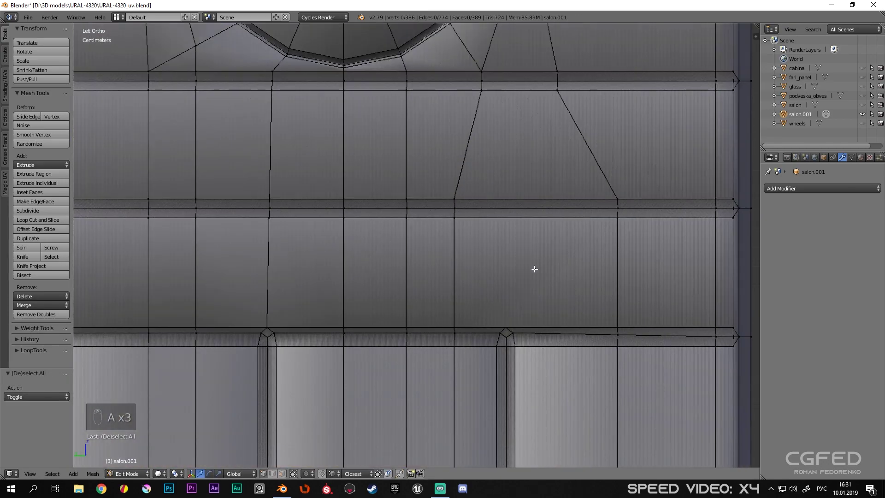
Knife an edge from the gauge to the lower bar and slide the new vertex along its edge.
{"action": "key", "text": "k"}
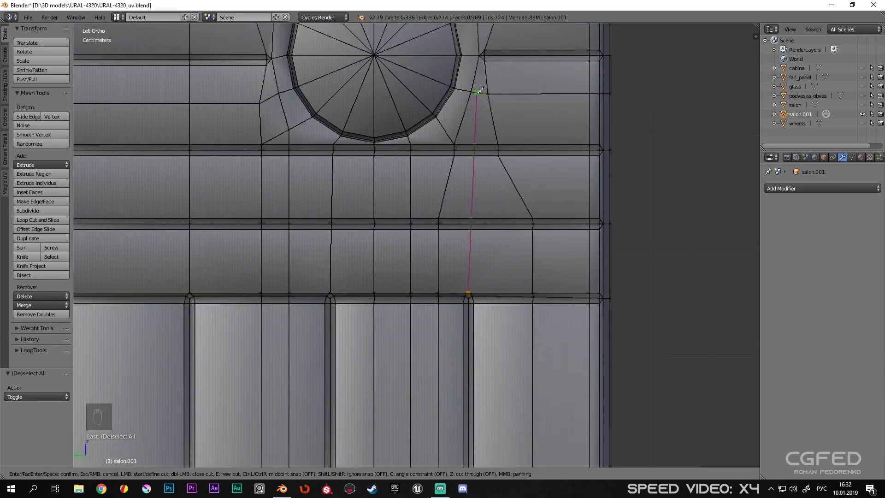
{"action": "left_click_drag", "start_coordinate": [480, 134], "coordinate": [470, 114]}
{"action": "key", "text": "a"}
{"action": "left_click_drag", "start_coordinate": [470, 98], "coordinate": [432, 213]}
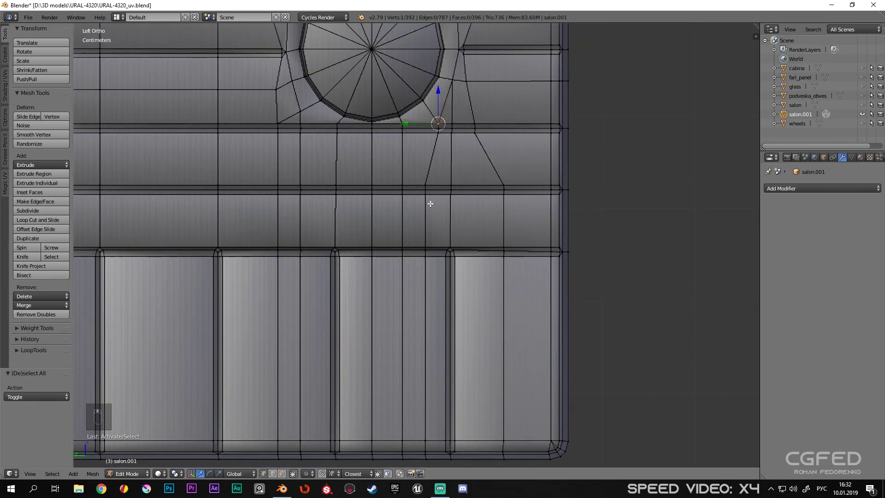
{"action": "key", "text": "a"}
{"action": "key", "text": "a"}
{"action": "right_click", "coordinate": [382, 188]}
{"action": "key", "text": "g"}
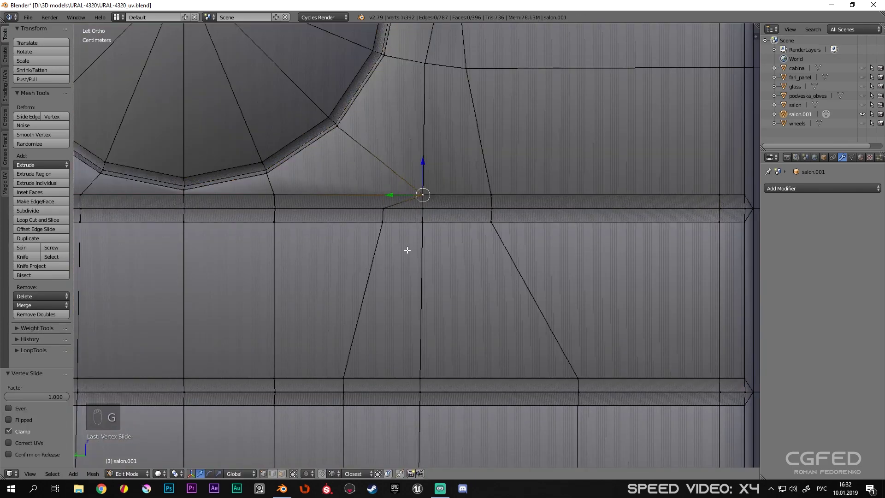
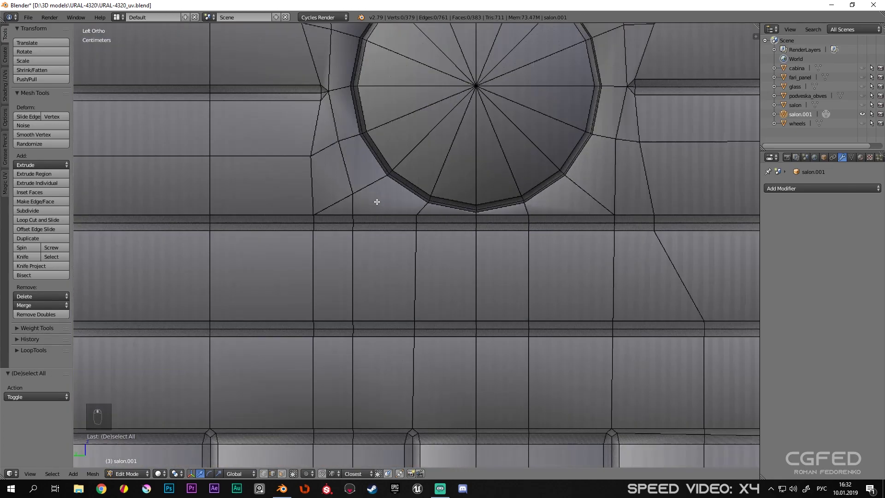
Try a second knife cut below the gauge to the lower bar, then undo it back to 383 faces.
{"action": "key", "text": "a"}
{"action": "key", "text": "a"}
{"action": "key", "text": "a"}
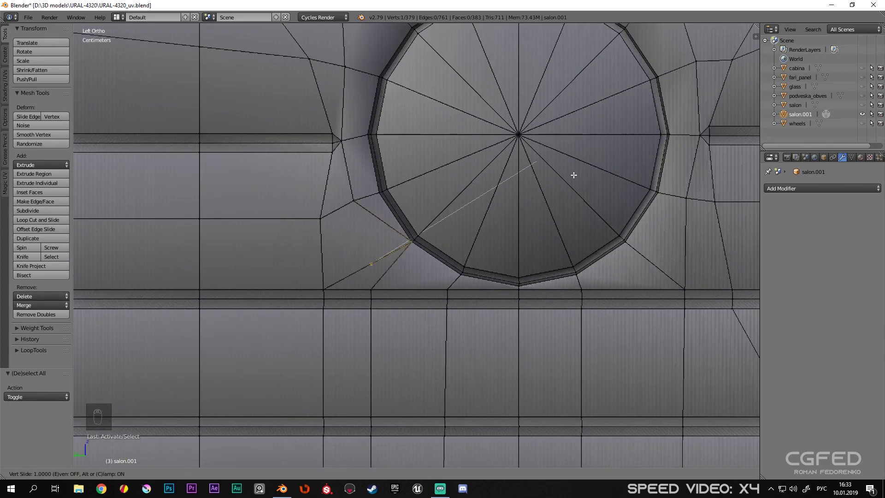
{"action": "key", "text": "a"}
{"action": "key", "text": "a"}
{"action": "key", "text": "k"}
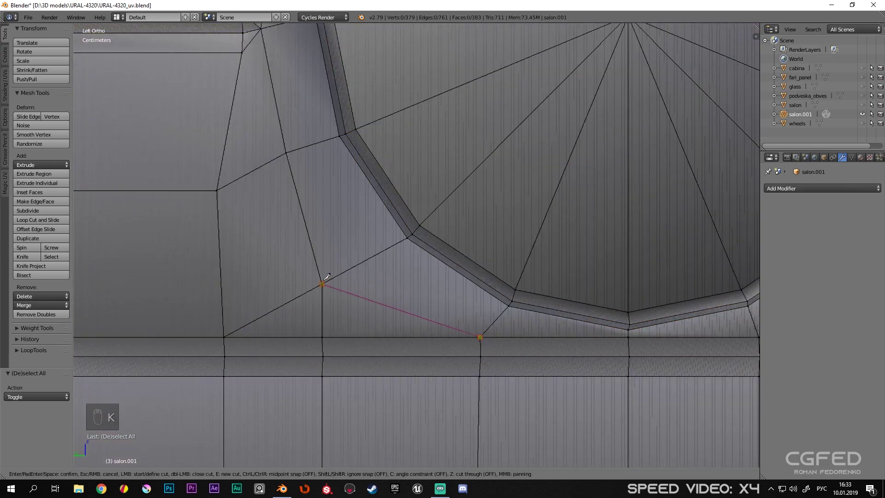
{"action": "key", "text": "a"}
{"action": "left_click", "coordinate": [503, 296]}
{"action": "key", "text": "z"}
{"action": "key", "text": "z"}
{"action": "left_click", "coordinate": [516, 289]}
{"action": "key", "text": "ctrl+z"}
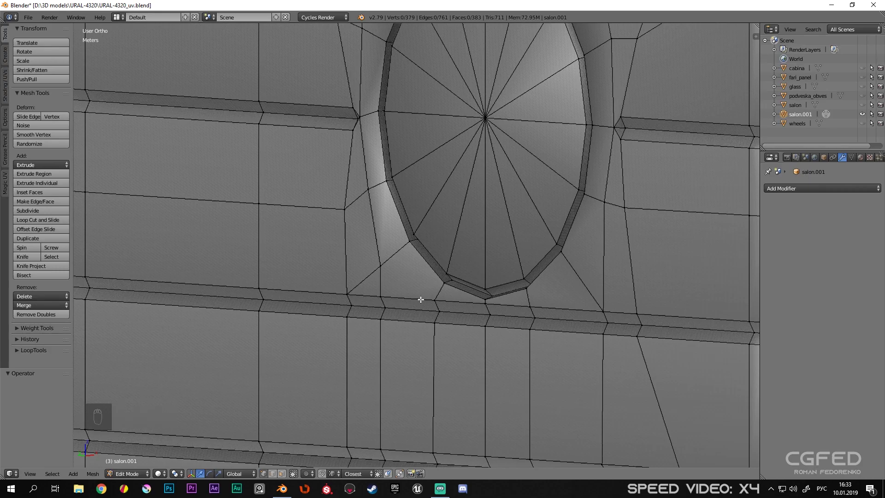
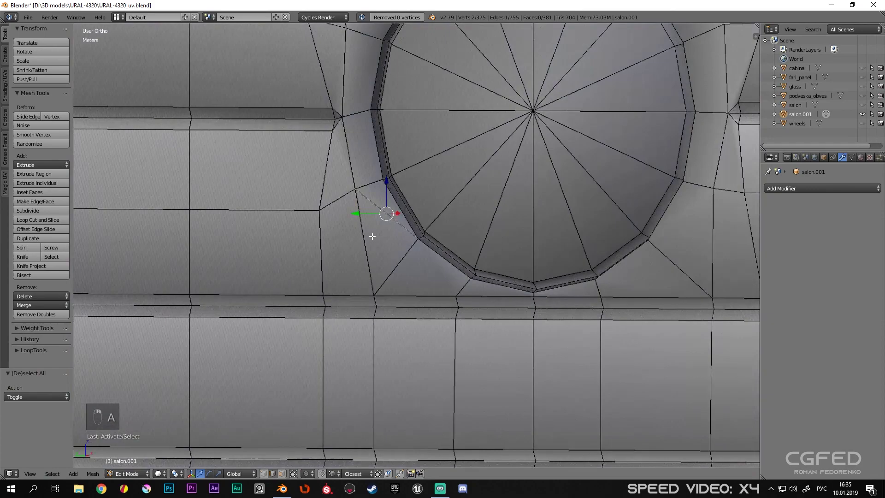
Finish the last touches on the dashboard panel mesh and return to Object Mode.
{"action": "key", "text": "Delete"}
{"action": "key", "text": "a"}
{"action": "key", "text": "a"}
{"action": "key", "text": "w"}
{"action": "key", "text": "a"}
{"action": "key", "text": "z"}
{"action": "key", "text": "z"}
{"action": "key", "text": "a"}
{"action": "key", "text": "a"}
{"action": "key", "text": "w"}
{"action": "key", "text": "a"}
{"action": "key", "text": "Tab"}
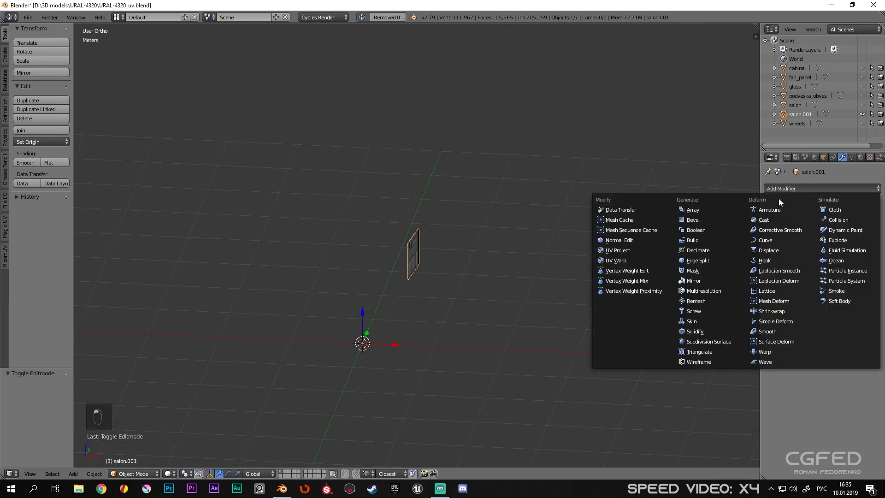
Exit local view, join salon.001 into salon with Ctrl+J and enter Edit Mode on the joined mesh.
{"action": "left_click", "coordinate": [798, 221]}
{"action": "key", "text": "alt+h"}
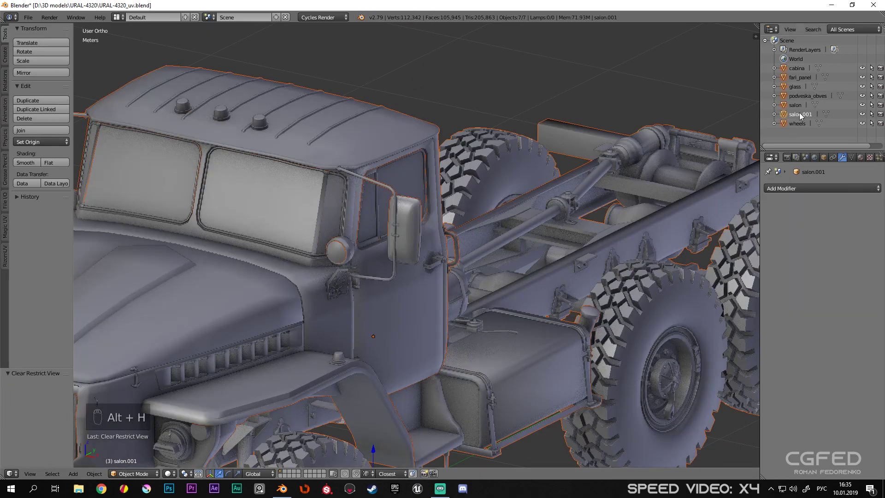
{"action": "key", "text": "shift+h"}
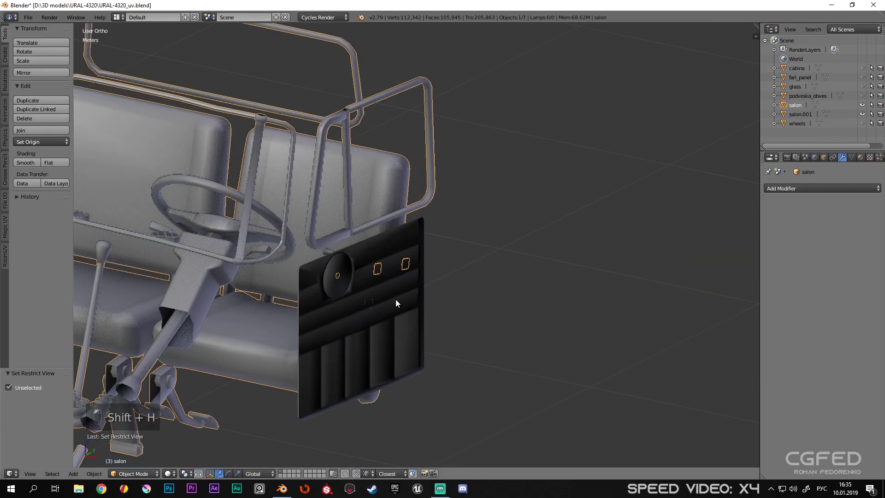
{"action": "key", "text": "ctrl+j"}
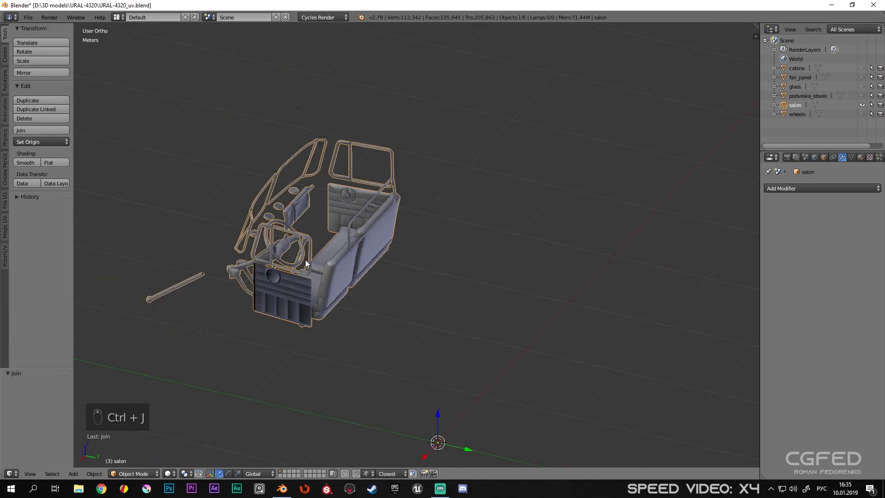
{"action": "key", "text": "Tab"}
Select Faces by Sides (>4) to highlight the 52 N-gons needing cleanup.
{"action": "key", "text": "a"}
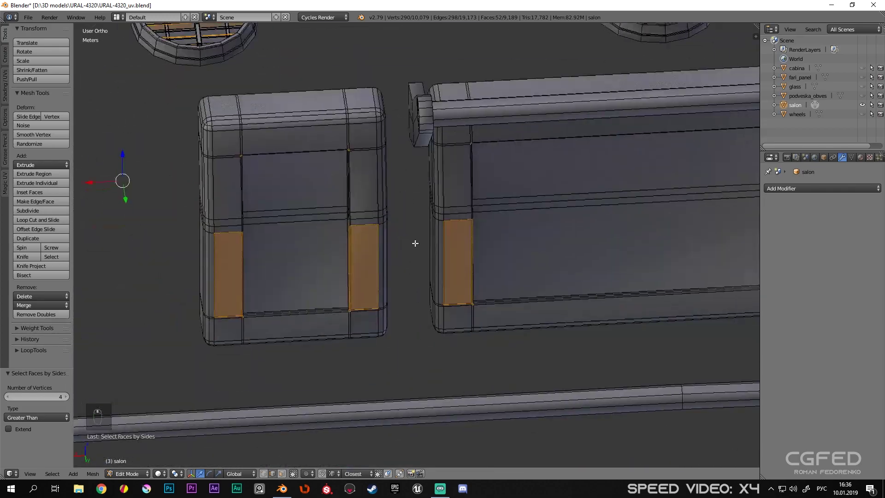
{"action": "key", "text": "z"}
{"action": "key", "text": "z"}
{"action": "key", "text": "a"}
{"action": "key", "text": "l"}
{"action": "key", "text": "l"}
{"action": "key", "text": "a"}
Delete and refill the many-sided corner faces on the seat cushion.
{"action": "left_click_drag", "start_coordinate": [359, 228], "coordinate": [401, 258]}
{"action": "left_click_drag", "start_coordinate": [409, 262], "coordinate": [400, 242]}
{"action": "middle_click", "coordinate": [400, 242]}
{"action": "left_click_drag", "start_coordinate": [418, 209], "coordinate": [428, 221]}
{"action": "key", "text": "z"}
{"action": "left_click_drag", "start_coordinate": [376, 210], "coordinate": [379, 215]}
{"action": "key", "text": "a"}
{"action": "left_click_drag", "start_coordinate": [350, 220], "coordinate": [343, 223]}
{"action": "key", "text": "z"}
{"action": "key", "text": "z"}
{"action": "key", "text": "z"}
{"action": "left_click_drag", "start_coordinate": [278, 299], "coordinate": [344, 269]}
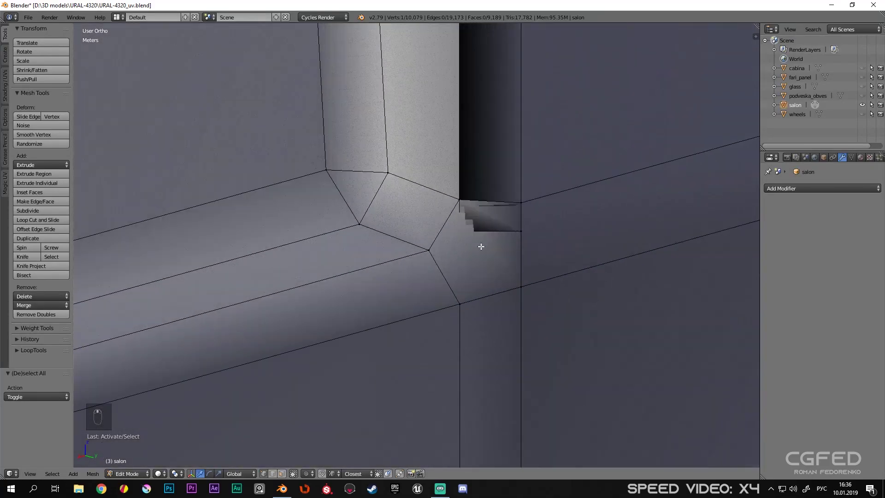
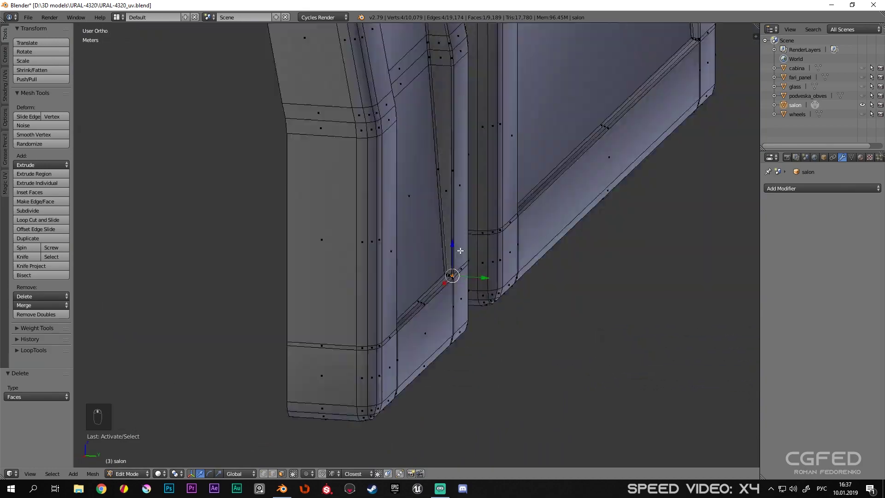
{"action": "key", "text": "z"}
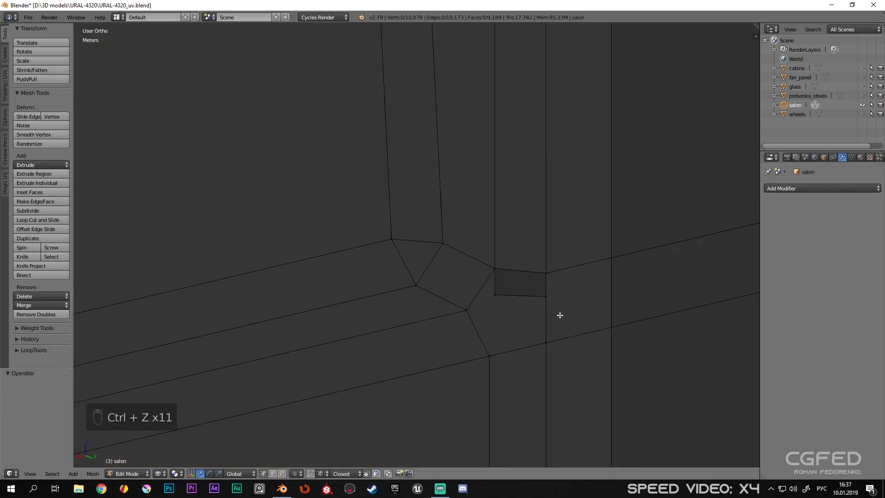
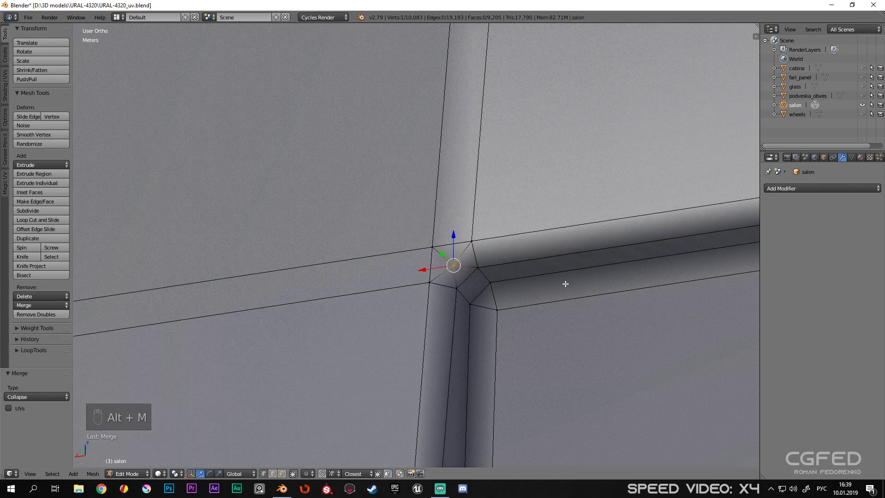
Collapse the stray corner vertices with Merge > Collapse.
{"action": "key", "text": "a"}
{"action": "key", "text": "a"}
{"action": "key", "text": "w"}
{"action": "key", "text": "z"}
{"action": "key", "text": "a"}
{"action": "key", "text": "z"}
{"action": "key", "text": "z"}
{"action": "key", "text": "z"}
{"action": "key", "text": "a"}
Edge Slide the cushion seam edge toward the corner.
{"action": "left_click", "coordinate": [528, 254]}
{"action": "key", "text": "g"}
{"action": "left_click", "coordinate": [580, 170]}
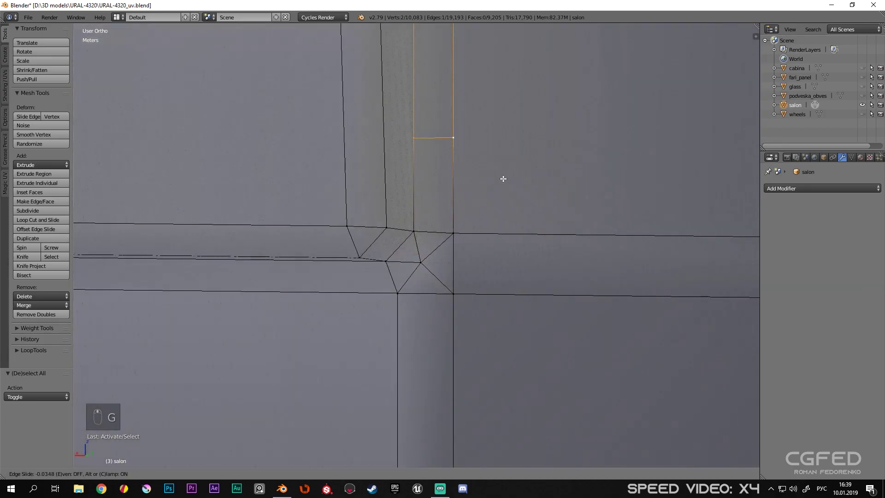
{"action": "left_click_drag", "start_coordinate": [511, 232], "coordinate": [485, 218]}
{"action": "key", "text": "g"}
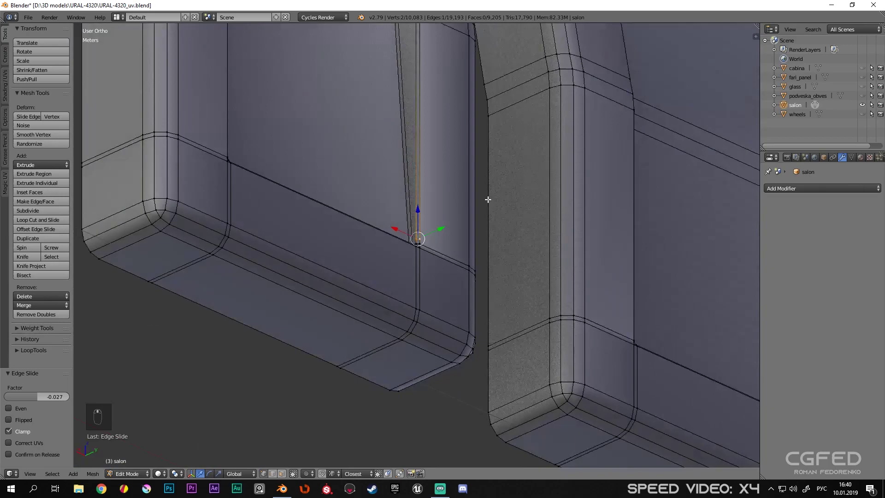
{"action": "key", "text": "g"}
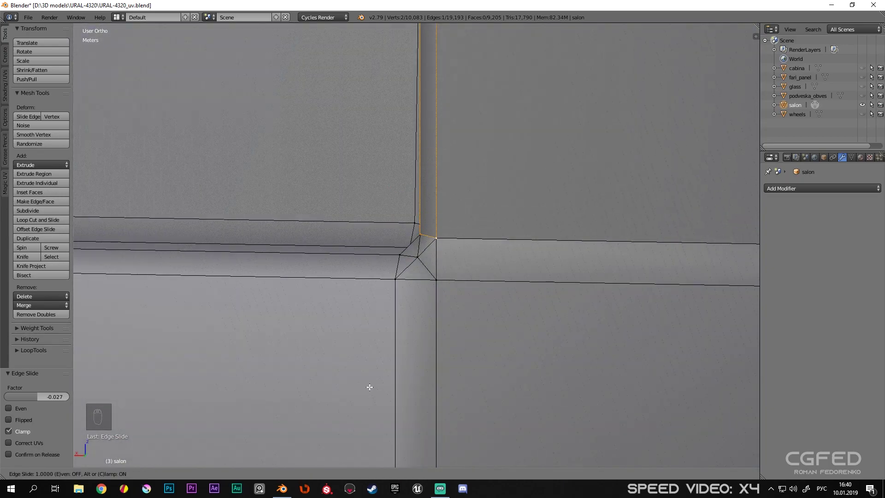
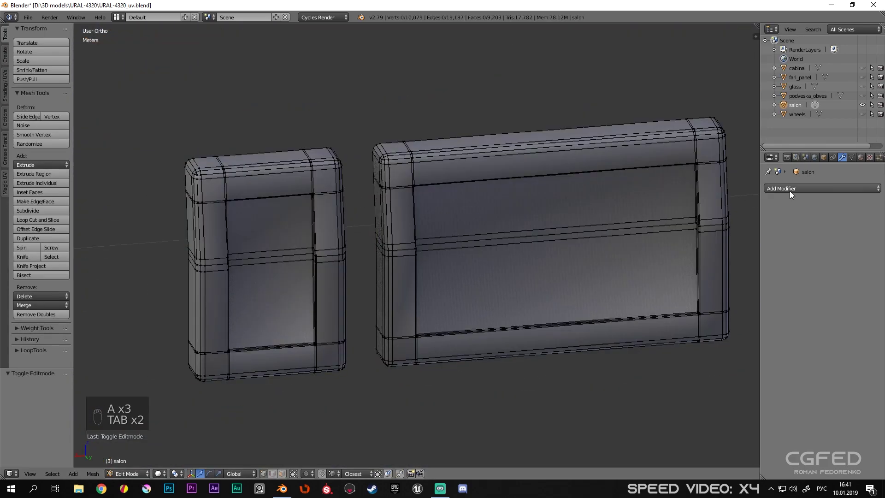
Add a Subdivision Surface modifier to the salon mesh and go back into Edit Mode.
{"action": "key", "text": "Tab"}
{"action": "key", "text": "Tab"}
{"action": "key", "text": "z"}
{"action": "key", "text": "z"}
{"action": "key", "text": "z"}
{"action": "key", "text": "a"}
{"action": "key", "text": "a"}
Knife-cut the first cushion corner N-gon into quads and triangles.
{"action": "key", "text": "k"}
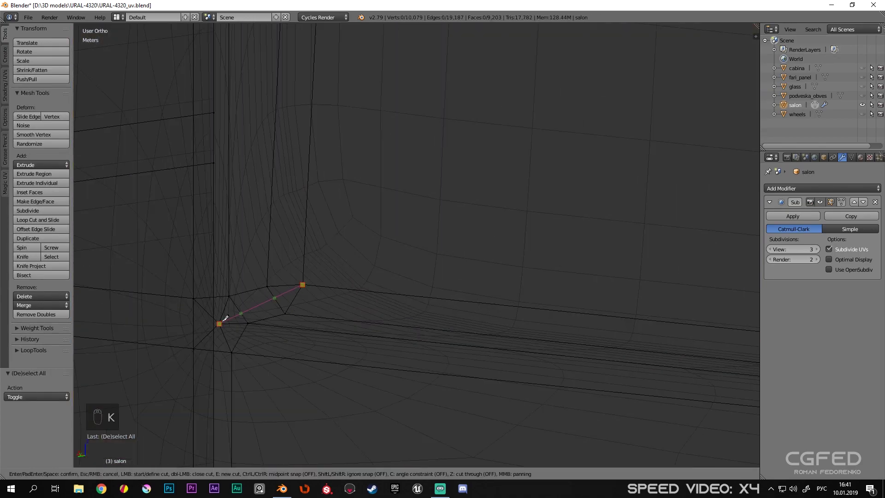
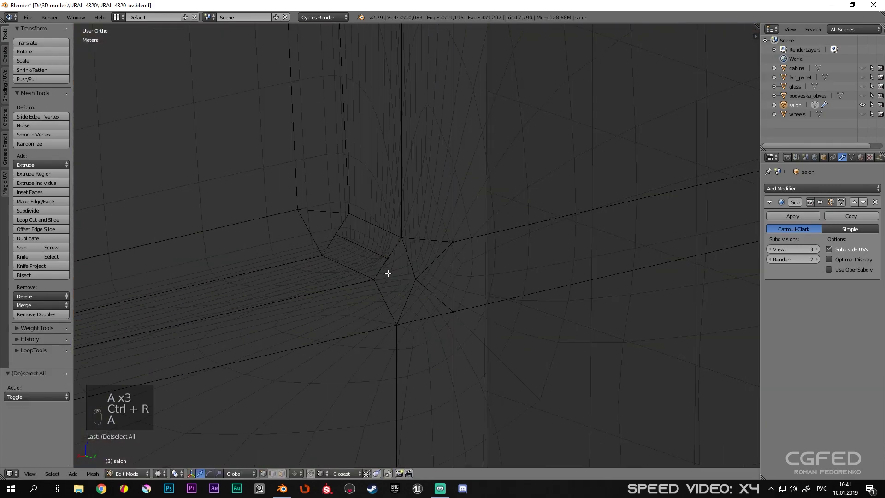
{"action": "key", "text": "k"}
{"action": "key", "text": "k"}
{"action": "key", "text": "z"}
{"action": "key", "text": "a"}
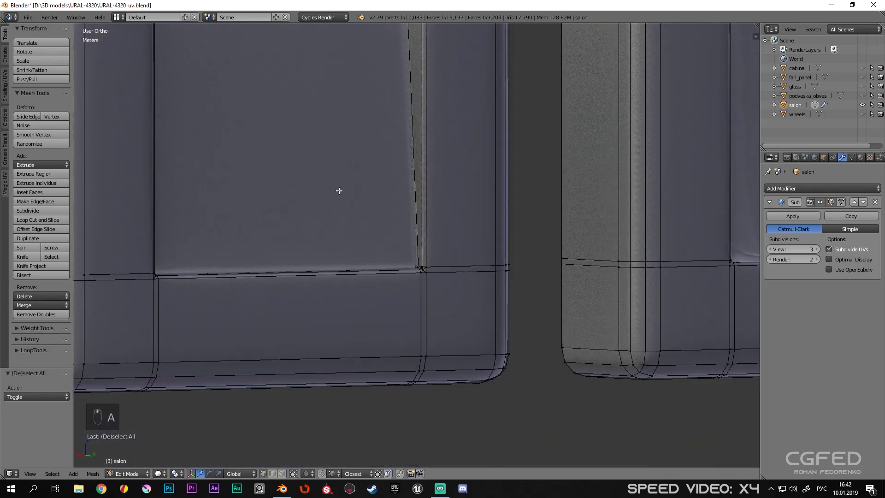
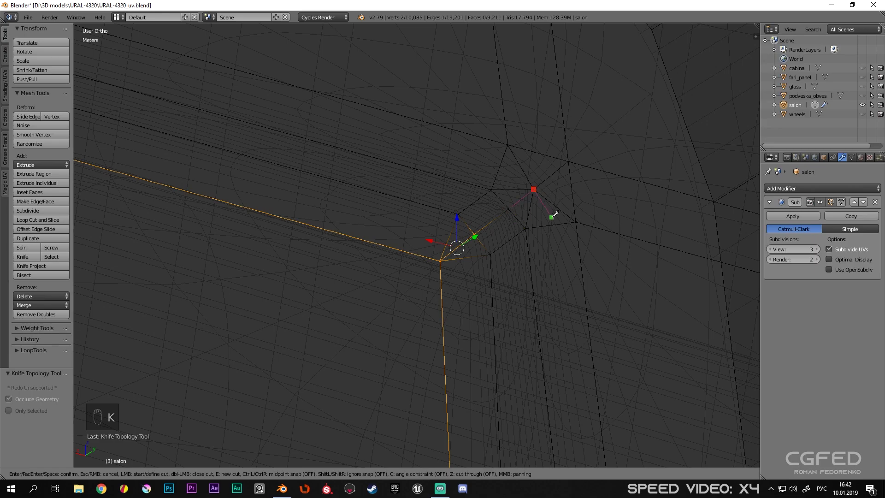
{"action": "key", "text": "z"}
{"action": "key", "text": "a"}
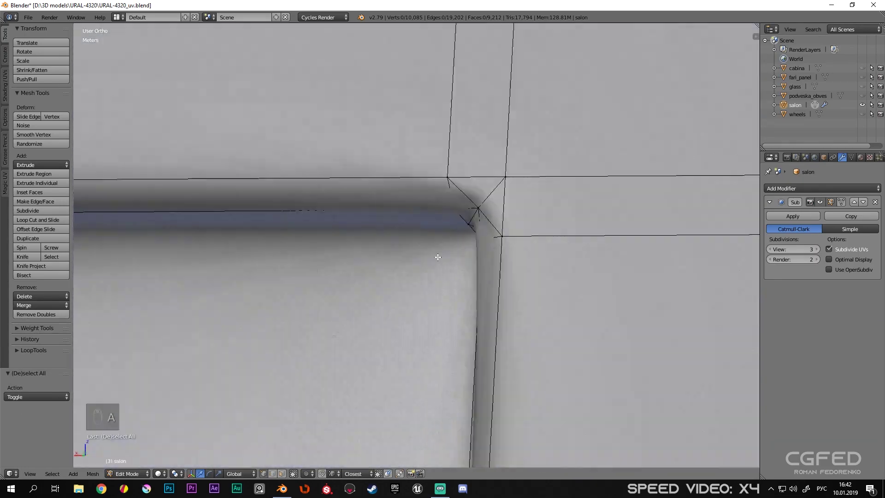
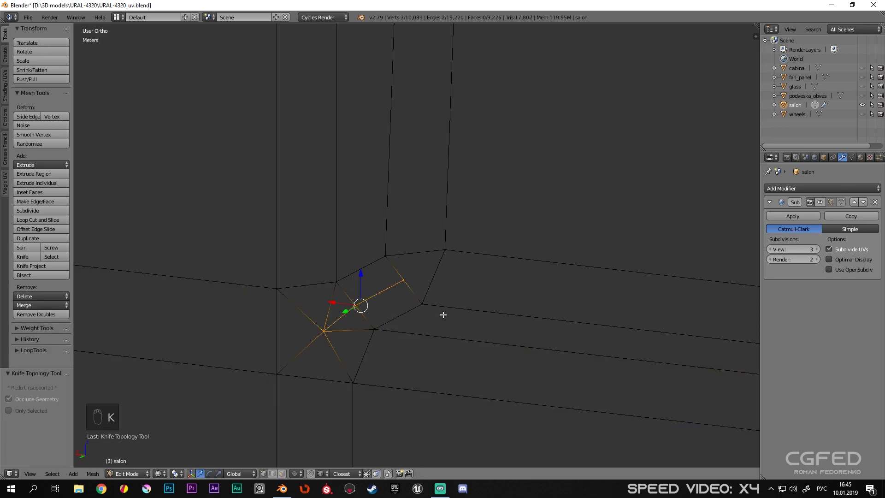
{"action": "key", "text": "k"}
{"action": "key", "text": "a"}
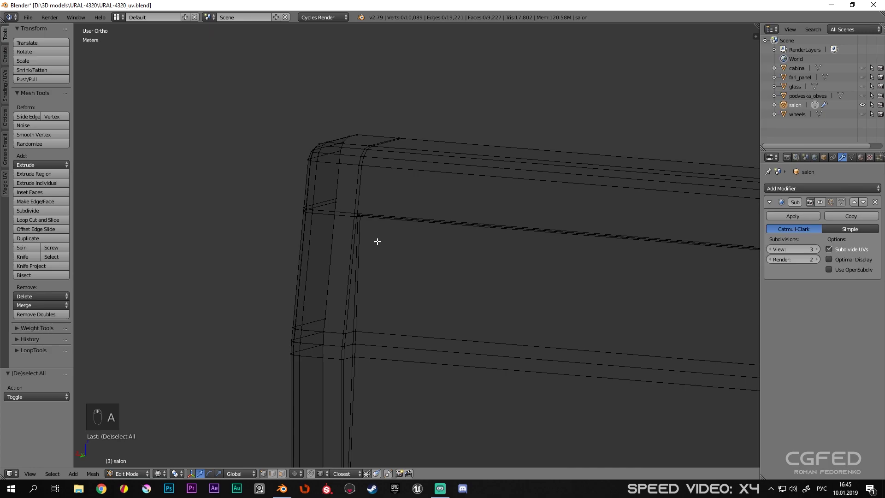
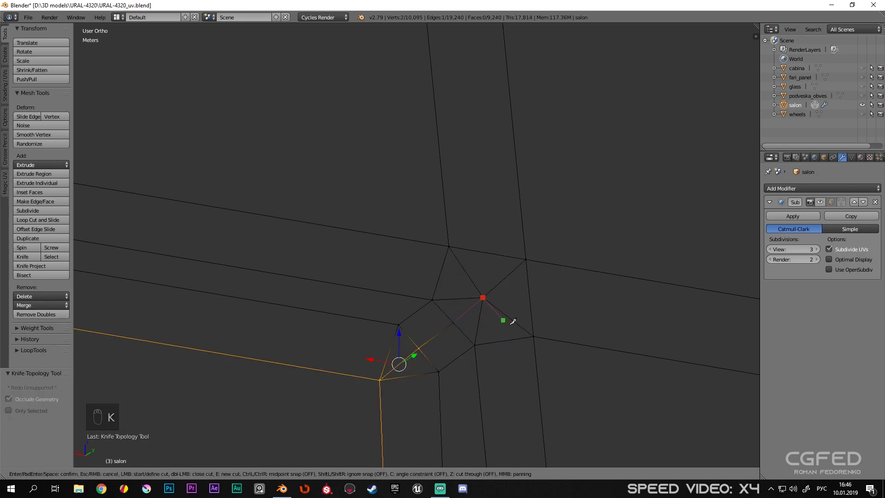
Cut the remaining cushion corner faces and unhide the rest of the mesh.
{"action": "key", "text": "a"}
{"action": "key", "text": "z"}
{"action": "key", "text": "a"}
{"action": "key", "text": "w"}
{"action": "key", "text": "a"}
{"action": "key", "text": "alt+h"}
{"action": "key", "text": "a"}
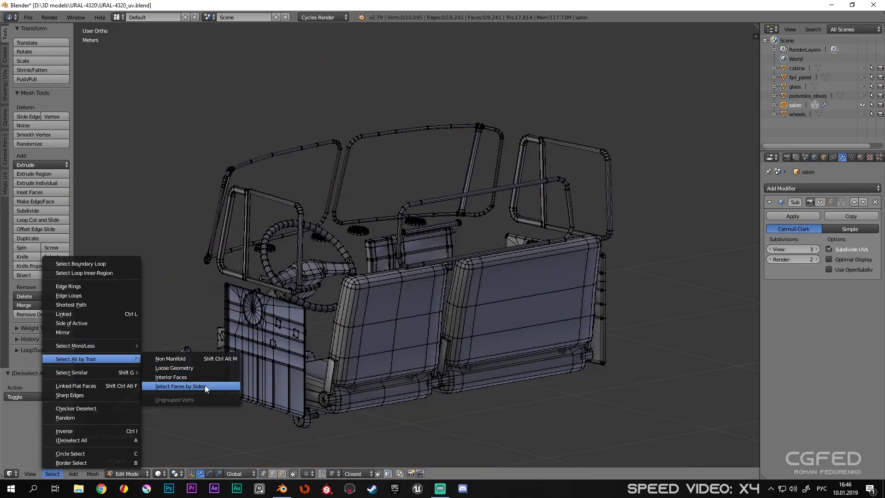
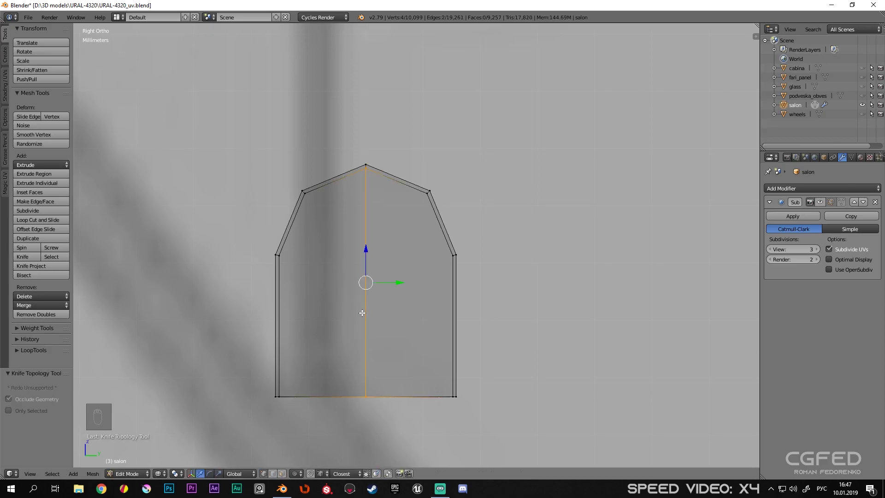
From side view, knife-cut the arched end wall with vertical, horizontal and diagonal edges.
{"action": "key", "text": "z"}
{"action": "key", "text": "KP_3"}
{"action": "key", "text": "z"}
{"action": "key", "text": "a"}
{"action": "key", "text": "k"}
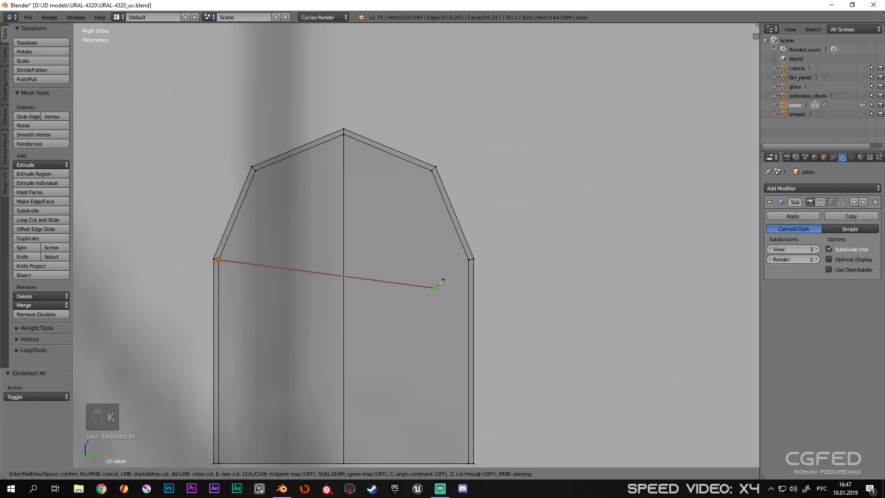
{"action": "key", "text": "z"}
{"action": "key", "text": "a"}
{"action": "key", "text": "k"}
{"action": "key", "text": "a"}
{"action": "key", "text": "k"}
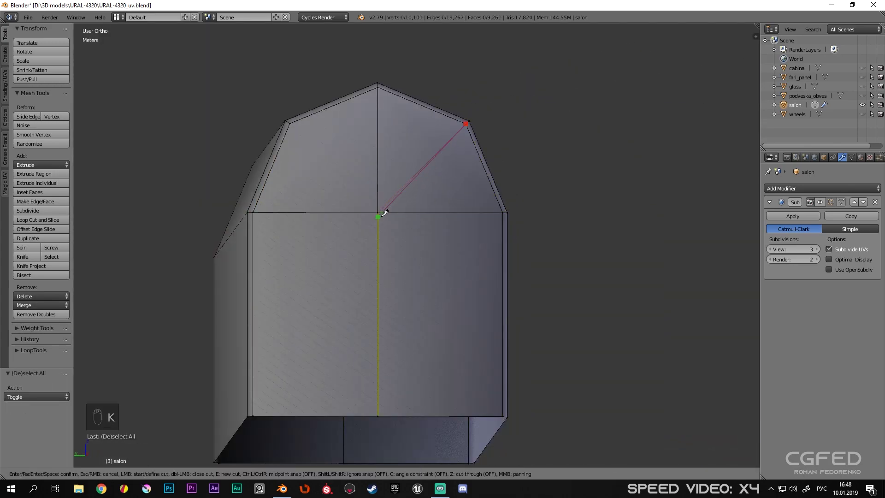
{"action": "key", "text": "k"}
{"action": "key", "text": "a"}
{"action": "key", "text": "k"}
{"action": "key", "text": "k"}
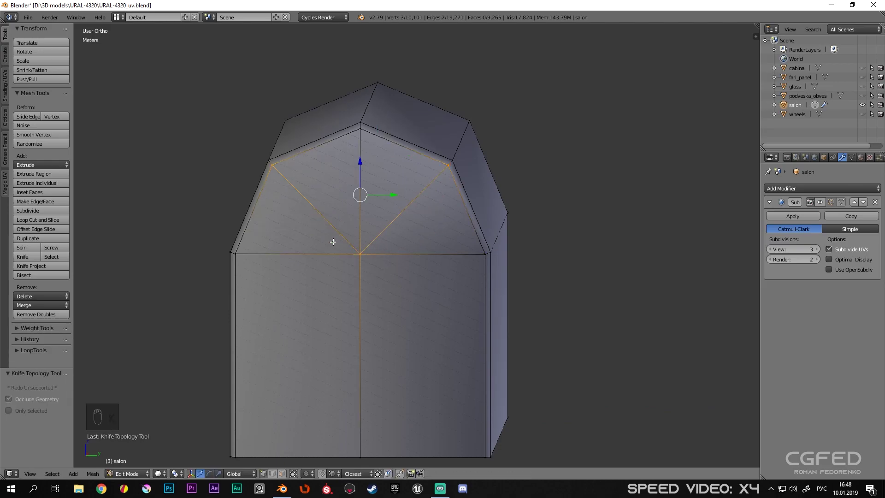
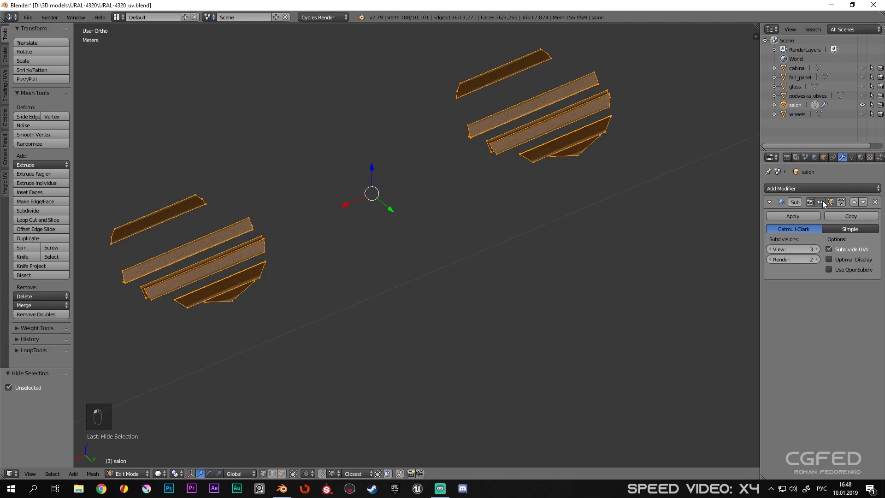
Hide everything except the grille slats and knife-cut their long faces into smaller pieces.
{"action": "key", "text": "z"}
{"action": "key", "text": "z"}
{"action": "key", "text": "z"}
{"action": "key", "text": "z"}
{"action": "key", "text": "a"}
{"action": "key", "text": "a"}
{"action": "key", "text": "k"}
{"action": "key", "text": "a"}
{"action": "key", "text": "k"}
{"action": "key", "text": "k"}
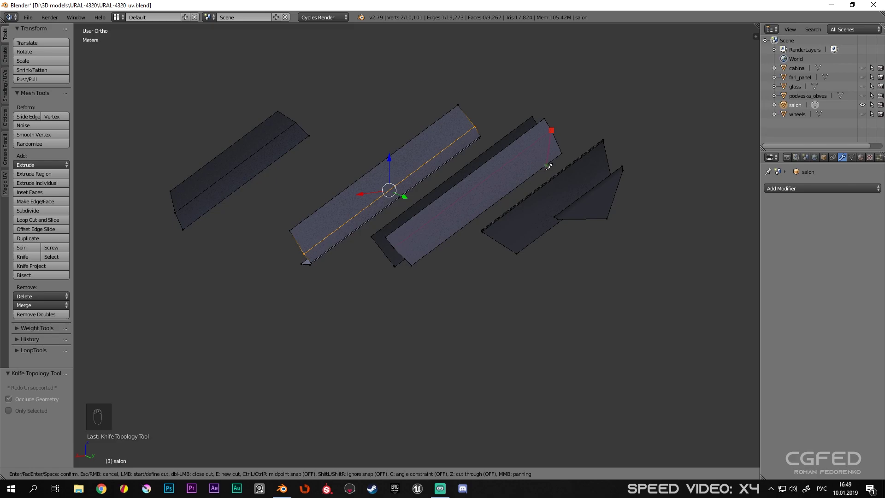
Box-select and delete two of the four slat clusters, undoing mistaken deletions along the way.
{"action": "key", "text": "z"}
{"action": "key", "text": "a"}
{"action": "key", "text": "a"}
{"action": "key", "text": "b"}
{"action": "key", "text": "Delete"}
{"action": "key", "text": "a"}
{"action": "key", "text": "a"}
{"action": "key", "text": "ctrl+z"}
{"action": "key", "text": "ctrl+z"}
{"action": "key", "text": "z"}
{"action": "key", "text": "a"}
{"action": "key", "text": "b"}
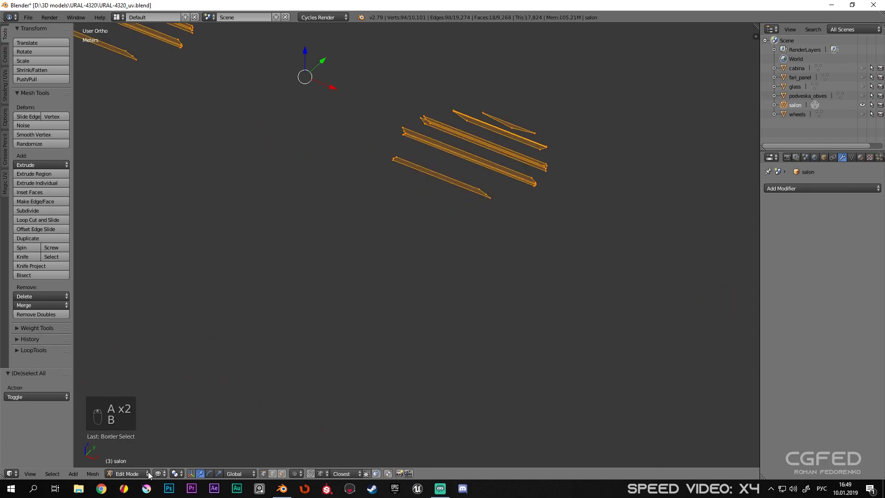
Select all remaining grille slats and separate them into a new object, salon.001.
{"action": "key", "text": "Delete"}
{"action": "key", "text": "ctrl+z"}
{"action": "key", "text": "a"}
{"action": "key", "text": "b"}
{"action": "key", "text": "Delete"}
{"action": "key", "text": "a"}
{"action": "key", "text": "a"}
{"action": "key", "text": "Tab"}
{"action": "key", "text": "a"}
{"action": "key", "text": "a"}
{"action": "key", "text": "a"}
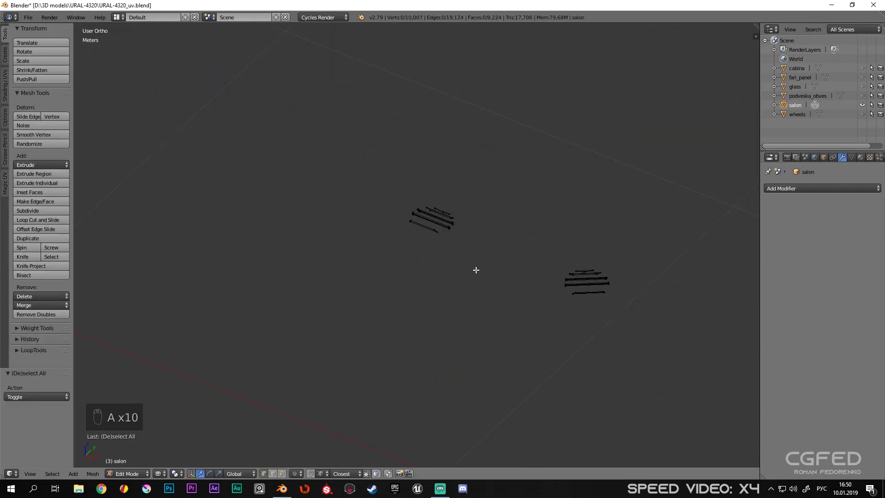
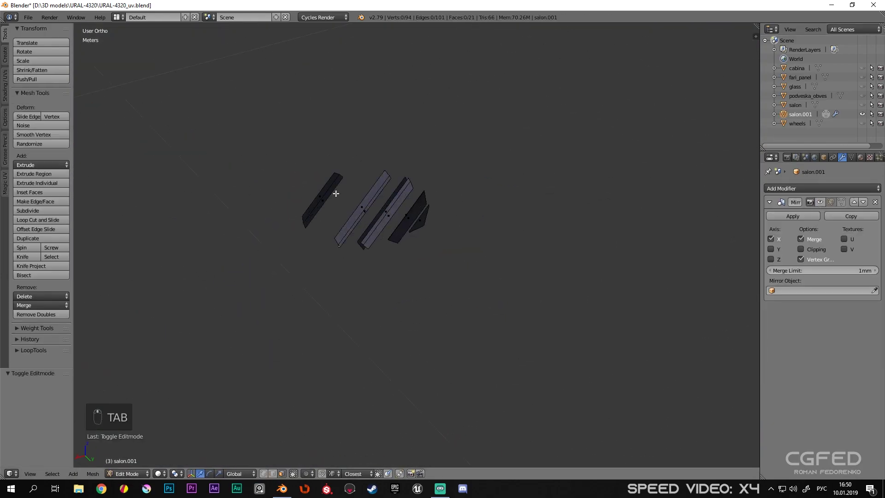
Knife-cut the trim piece's many-sided face from a vertex across to the opposite edge.
{"action": "key", "text": "a"}
{"action": "key", "text": "a"}
{"action": "key", "text": "a"}
{"action": "key", "text": "a"}
{"action": "left_click_drag", "start_coordinate": [434, 297], "coordinate": [475, 240]}
{"action": "left_click", "coordinate": [462, 265]}
{"action": "key", "text": "a"}
{"action": "key", "text": "a"}
Make a second knife cut at the trim piece's other end.
{"action": "key", "text": "k"}
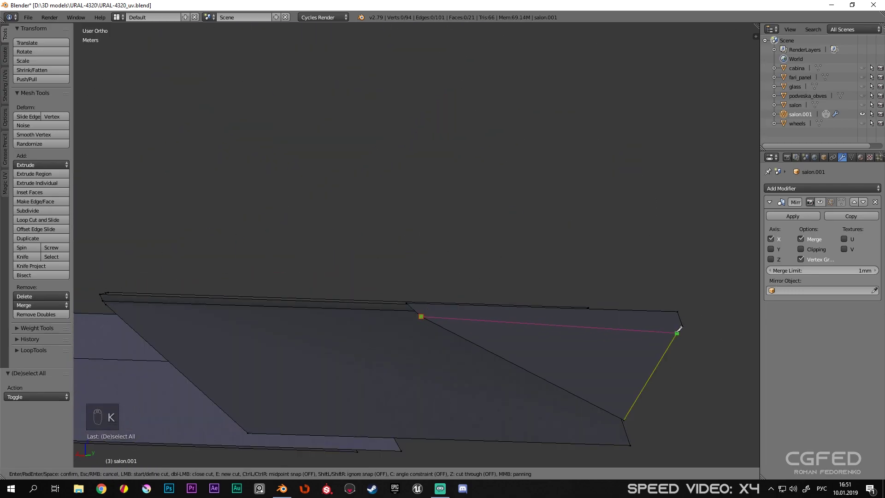
{"action": "left_click_drag", "start_coordinate": [606, 357], "coordinate": [613, 365]}
{"action": "key", "text": "a"}
{"action": "key", "text": "k"}
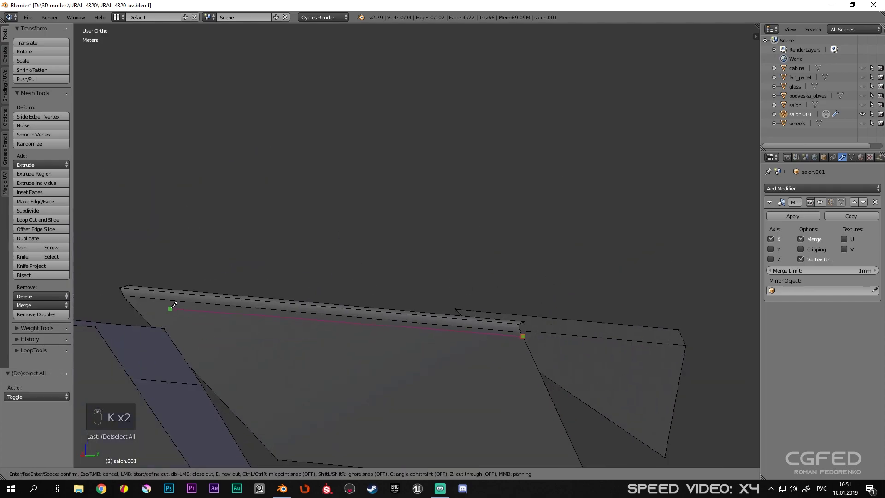
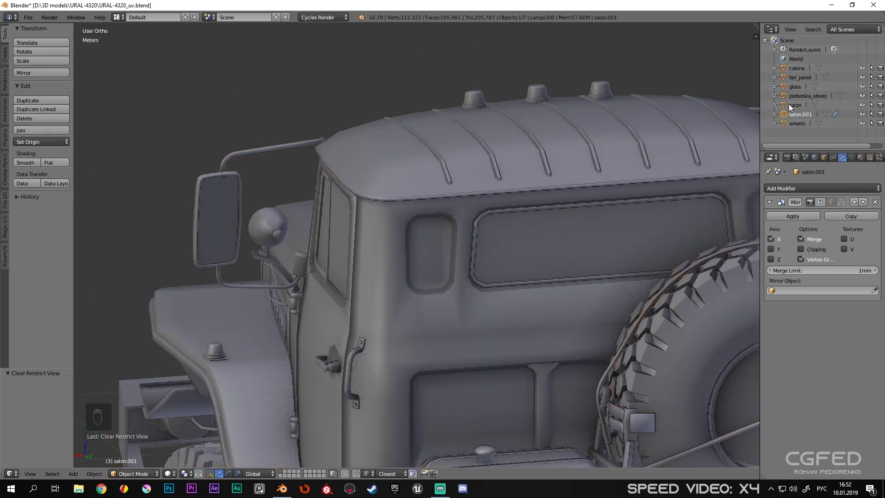
Apply the Mirror modifier on salon.001 and join it into the salon object with Ctrl+J.
{"action": "key", "text": "shift+h"}
{"action": "key", "text": "z"}
{"action": "key", "text": "z"}
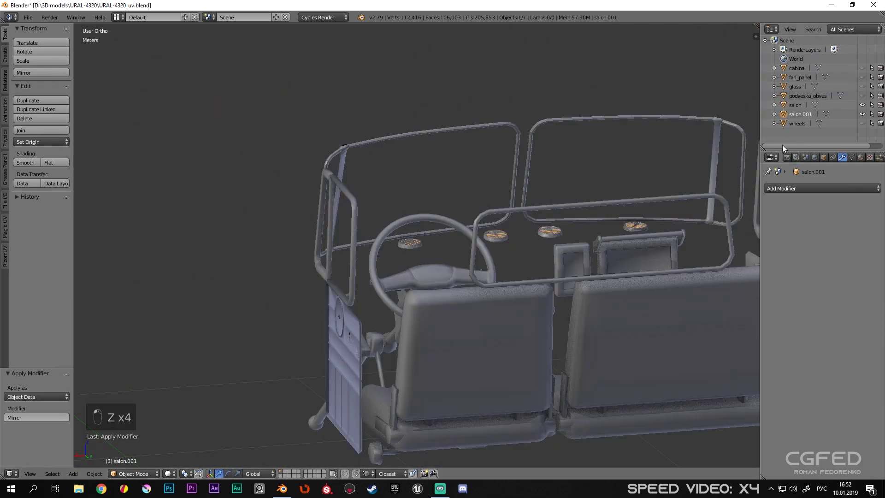
{"action": "key", "text": "ctrl+j"}
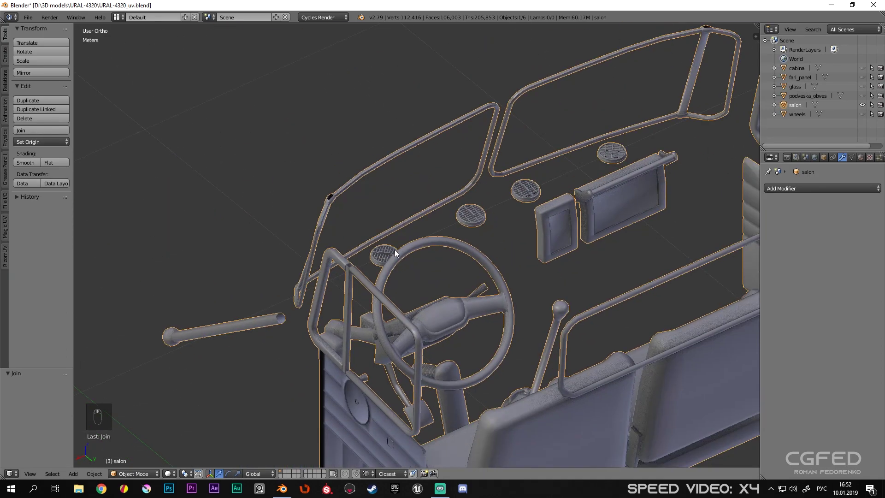
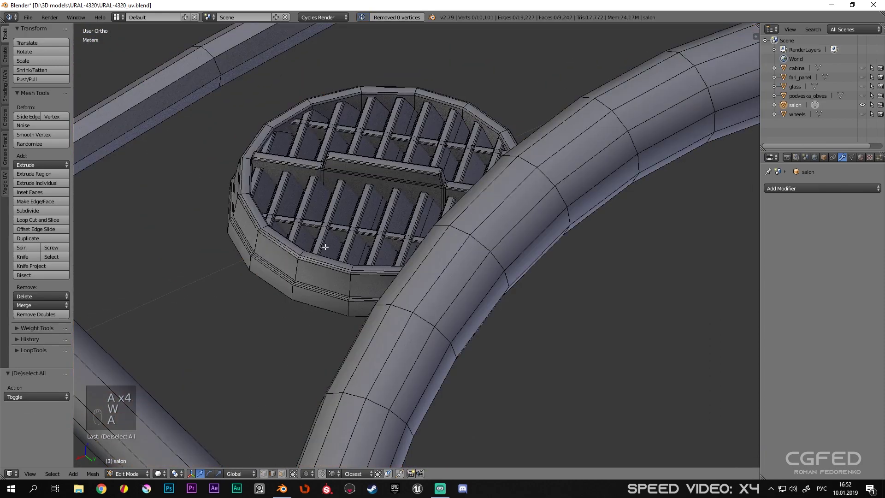
Select the connected geometry of each round vent grille with Select Linked.
{"action": "key", "text": "l"}
{"action": "key", "text": "l"}
{"action": "key", "text": "l"}
{"action": "key", "text": "l"}
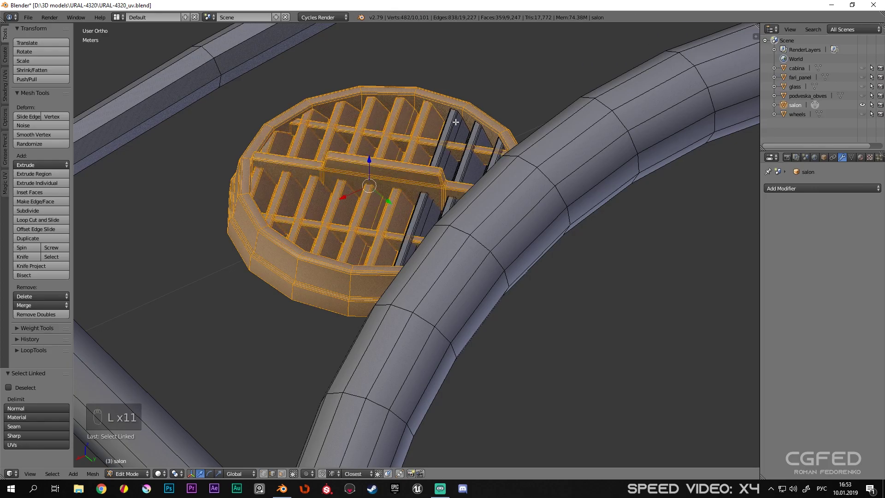
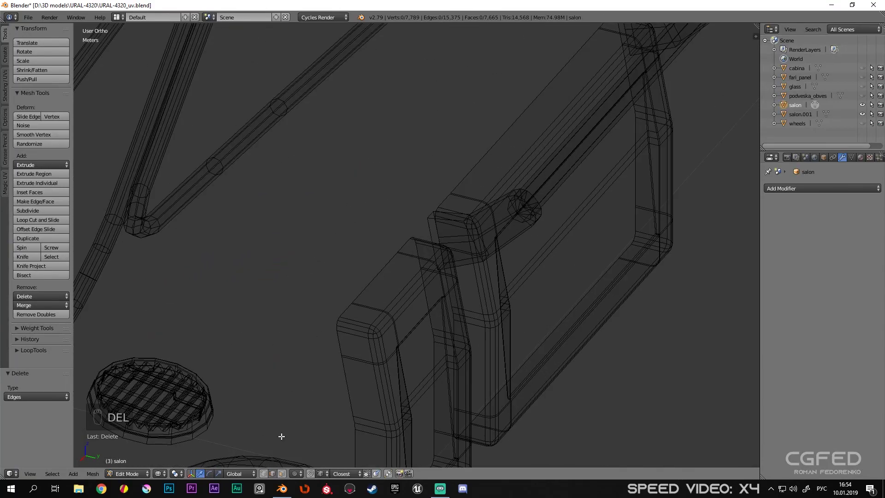
Separate the selected grilles into the new object salon.001 and enter its mesh for editing.
{"action": "left_click_drag", "start_coordinate": [354, 256], "coordinate": [365, 233]}
{"action": "middle_click", "coordinate": [365, 233]}
{"action": "key", "text": "a"}
{"action": "key", "text": "a"}
{"action": "key", "text": "w"}
{"action": "key", "text": "a"}
{"action": "key", "text": "Tab"}
{"action": "right_click", "coordinate": [310, 296]}
{"action": "key", "text": "shift+h"}
{"action": "key", "text": "Tab"}
Find the 14 faces with more than four sides on the grille and isolate them in view.
{"action": "key", "text": "z"}
{"action": "key", "text": "a"}
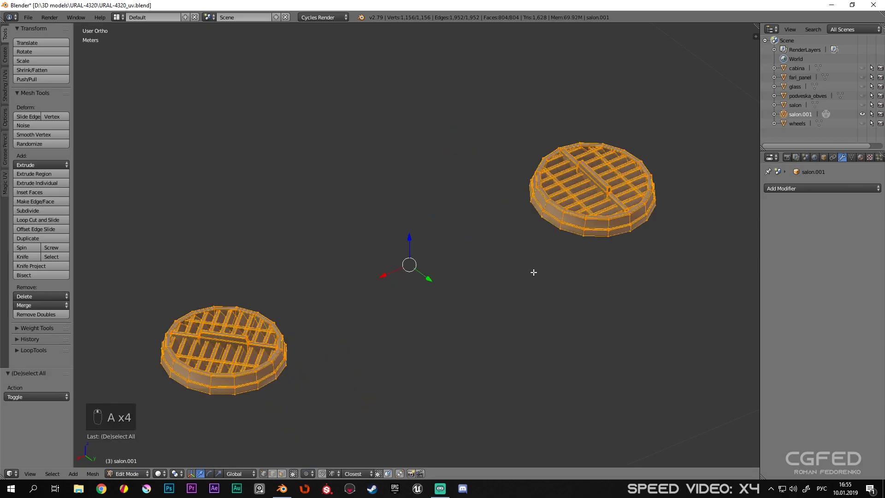
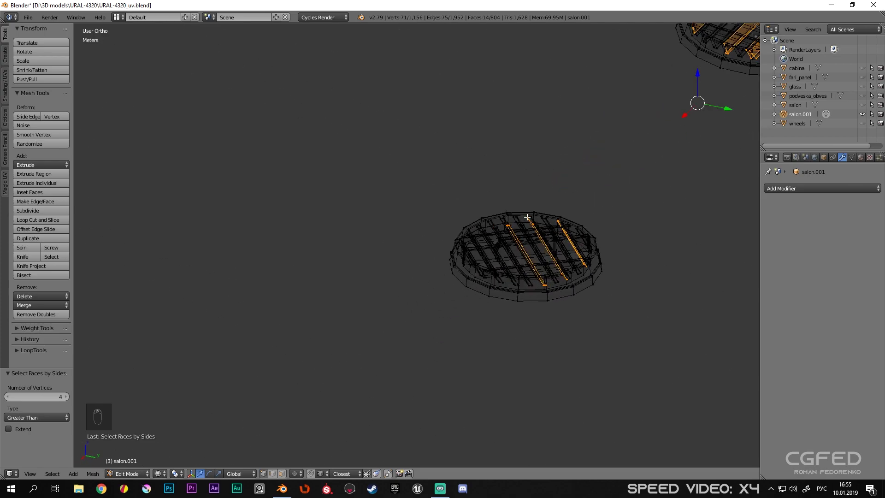
{"action": "key", "text": "z"}
{"action": "key", "text": "z"}
{"action": "key", "text": "z"}
{"action": "key", "text": "shift+h"}
{"action": "key", "text": "a"}
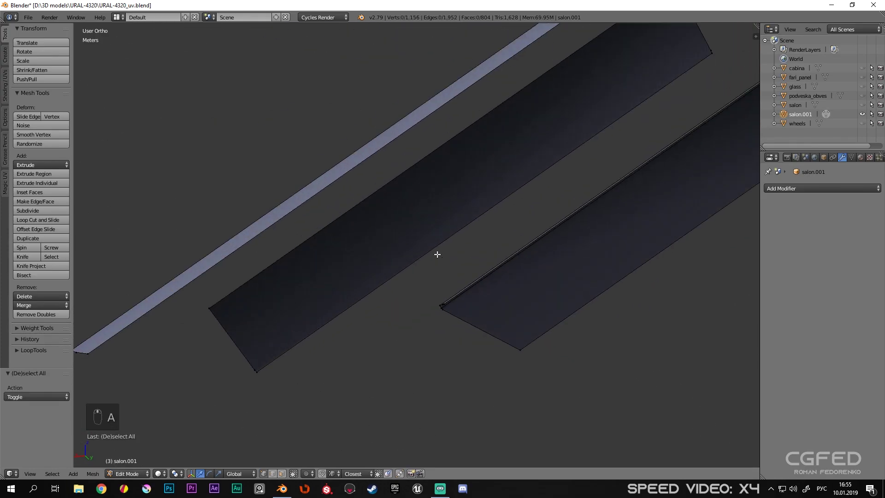
Knife-cut one grille bar's strip face into two, raising the count to 805 faces.
{"action": "key", "text": "a"}
{"action": "key", "text": "a"}
{"action": "key", "text": "k"}
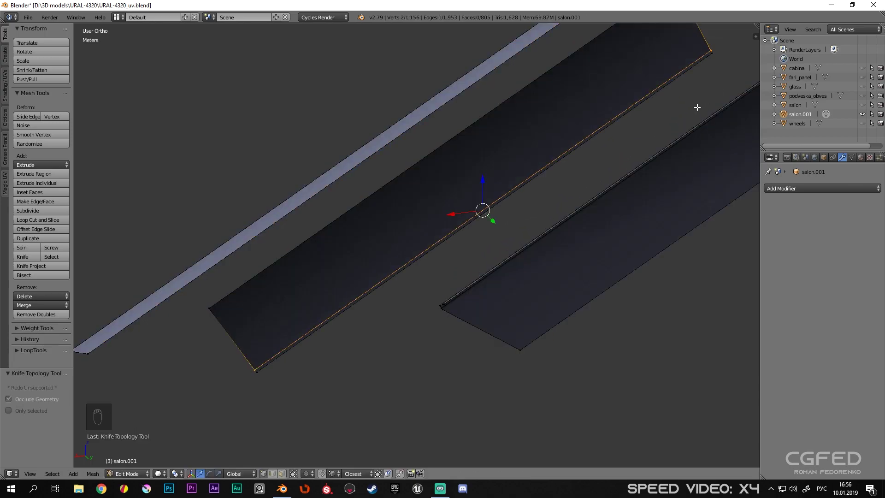
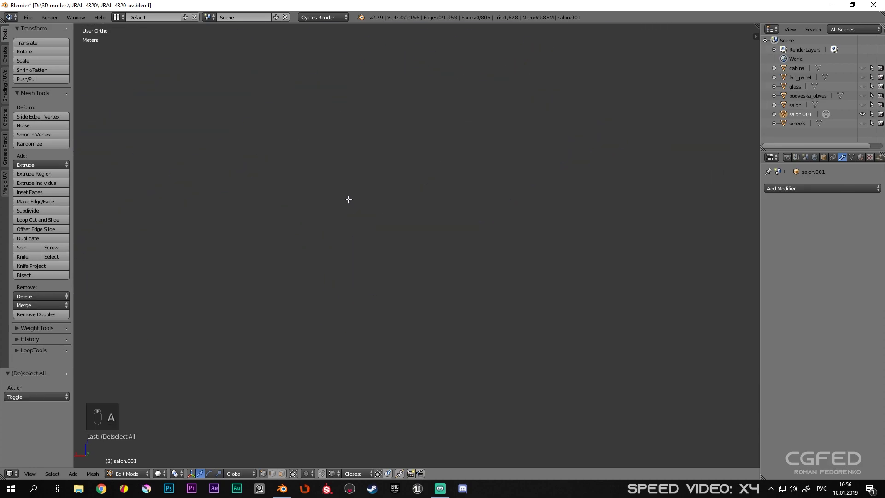
Knife-cut two more thin strip faces on the grille, bringing the face count to 807.
{"action": "key", "text": "a"}
{"action": "key", "text": "k"}
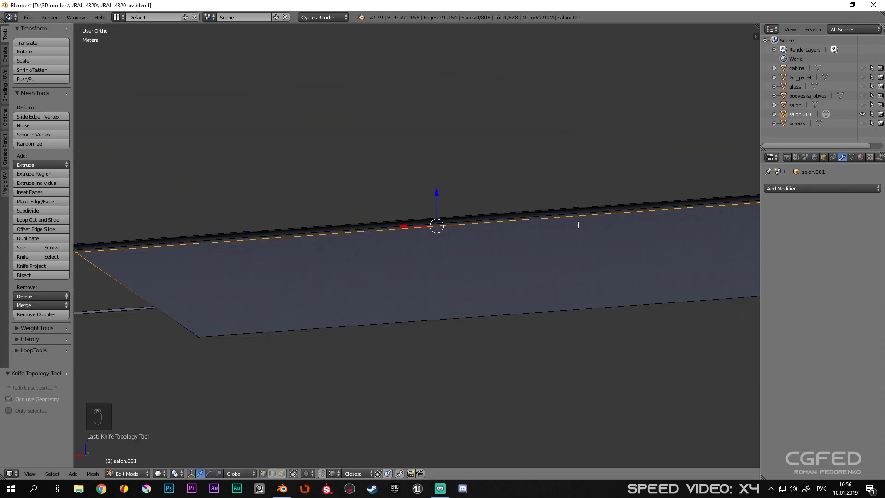
{"action": "key", "text": "a"}
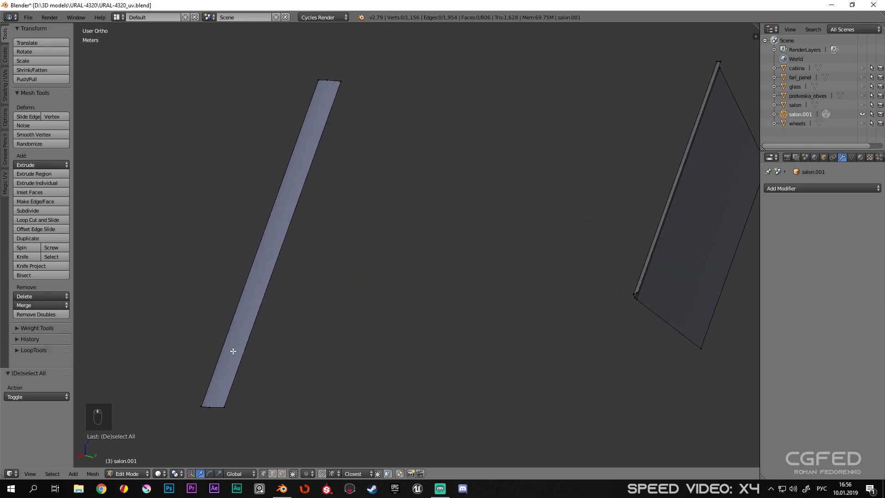
{"action": "key", "text": "k"}
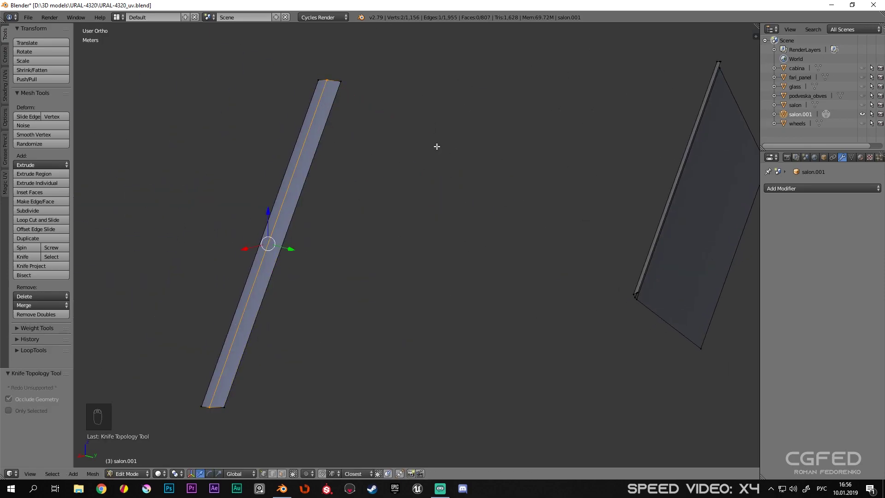
Check for loose geometry via Select All by Trait and start another knife cut across a strip.
{"action": "key", "text": "a"}
{"action": "key", "text": "a"}
{"action": "key", "text": "w"}
{"action": "key", "text": "a"}
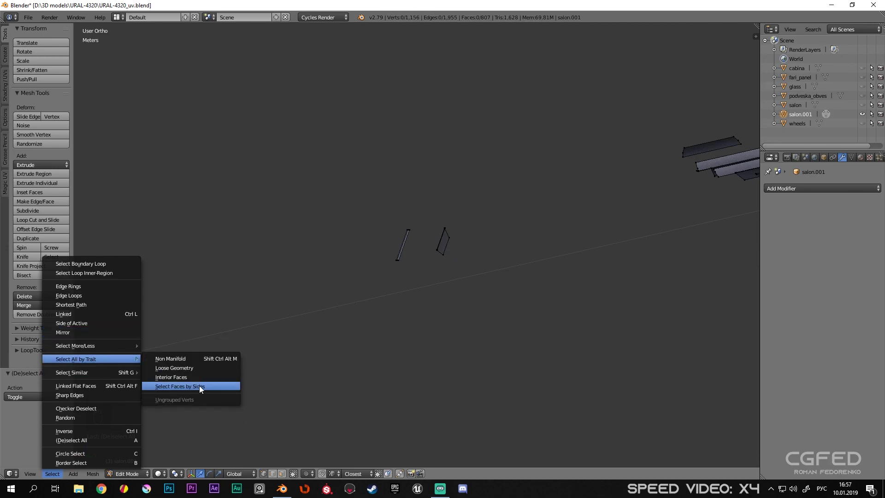
{"action": "key", "text": "a"}
{"action": "key", "text": "k"}
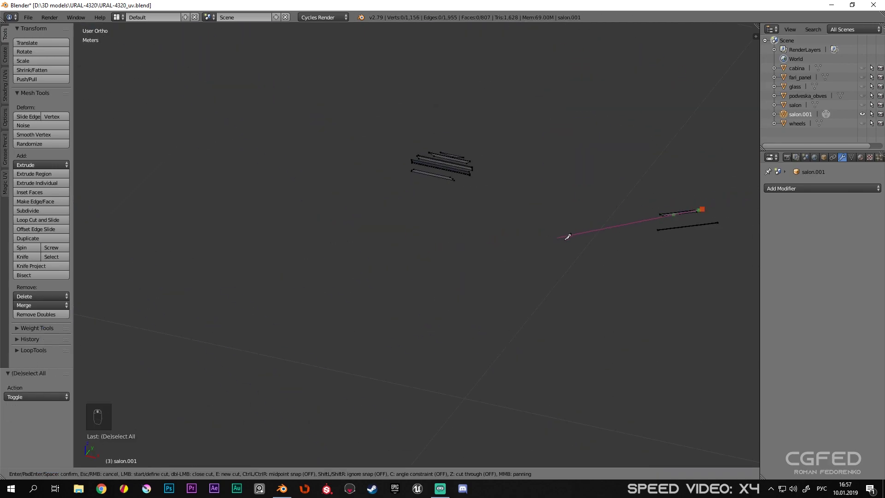
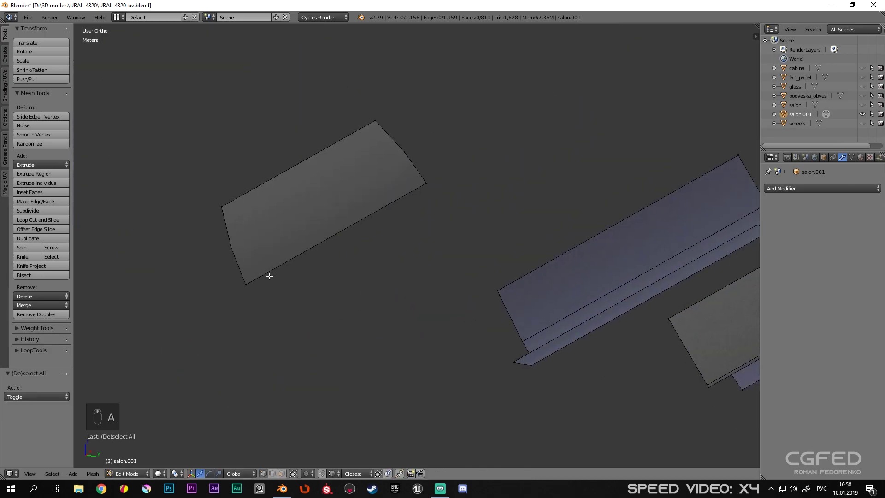
Knife-cut the flat piece and long top strip, then weld duplicate vertices with Remove Doubles.
{"action": "key", "text": "k"}
{"action": "key", "text": "k"}
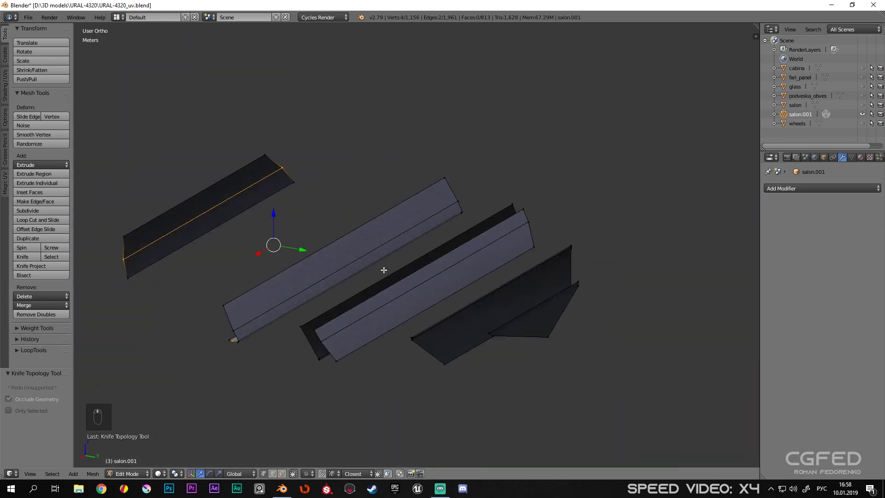
{"action": "key", "text": "a"}
{"action": "key", "text": "a"}
{"action": "key", "text": "w"}
{"action": "key", "text": "a"}
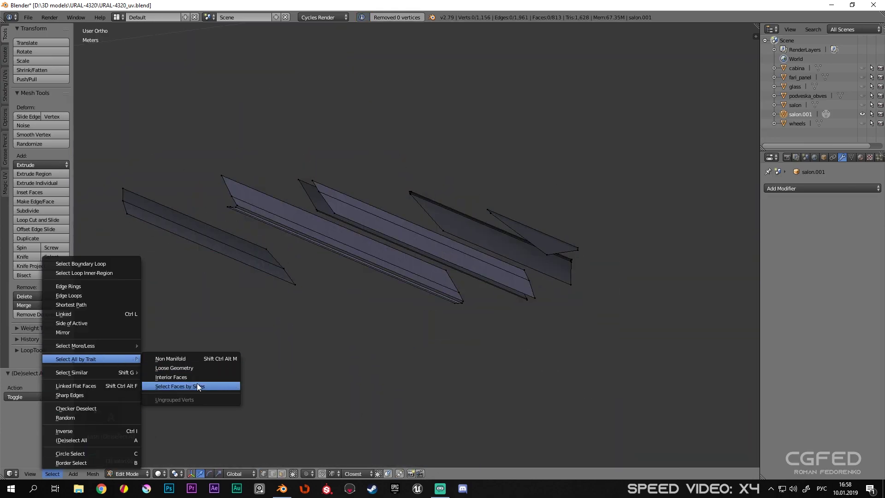
{"action": "key", "text": "shift+h"}
Knife-cut the remaining long strip and its end into quads and triangles, reaching 815 faces.
{"action": "key", "text": "a"}
{"action": "key", "text": "k"}
{"action": "key", "text": "a"}
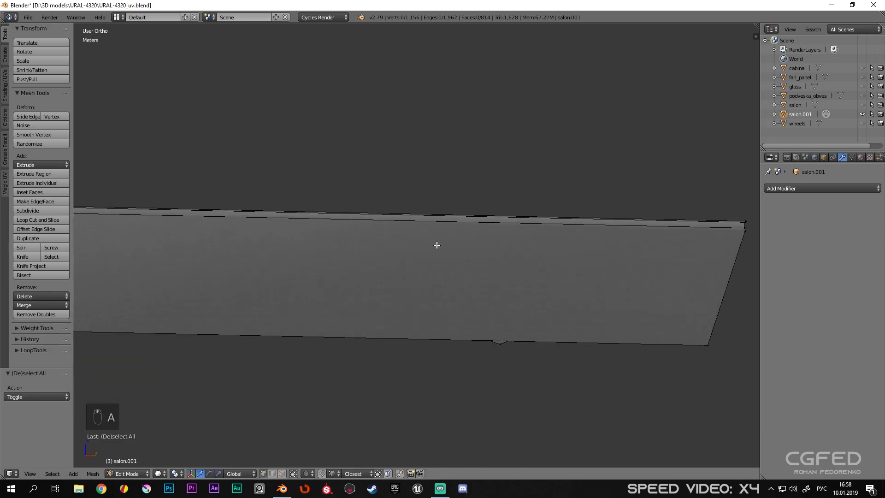
{"action": "key", "text": "k"}
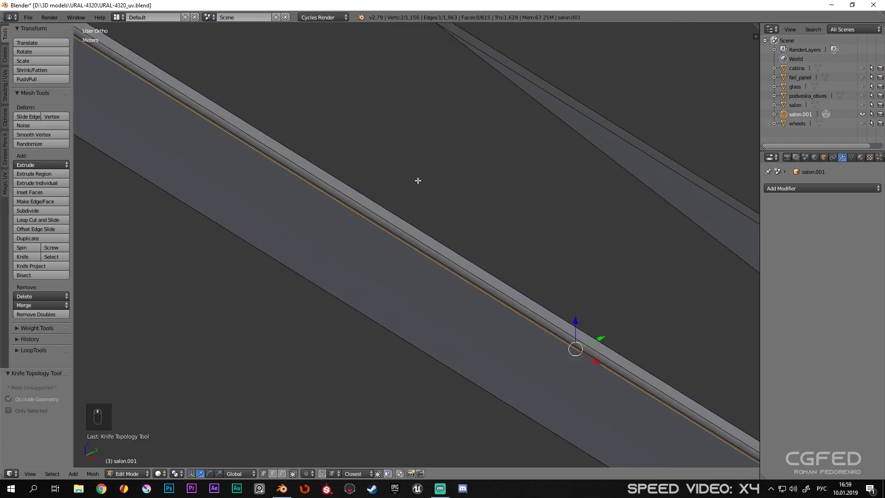
{"action": "key", "text": "a"}
{"action": "key", "text": "k"}
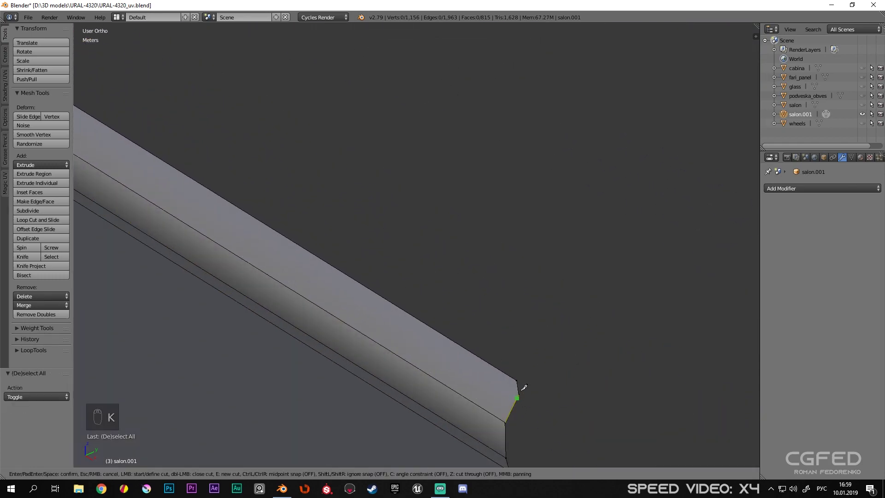